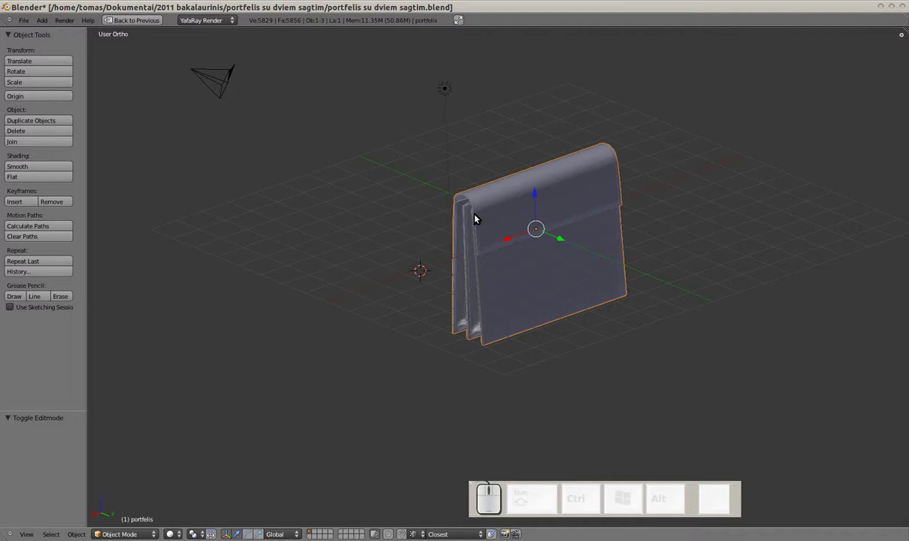
Enter Edit Mode and select the vertex at the gusset notch near the briefcase bottom
drag(502, 228, 568, 234)
scroll(up, 3)
drag(585, 229, 605, 278)
scroll(up, 3)
key(Tab)
drag(509, 261, 549, 297)
scroll(up, 3)
drag(545, 228, 542, 243)
scroll(up, 3)
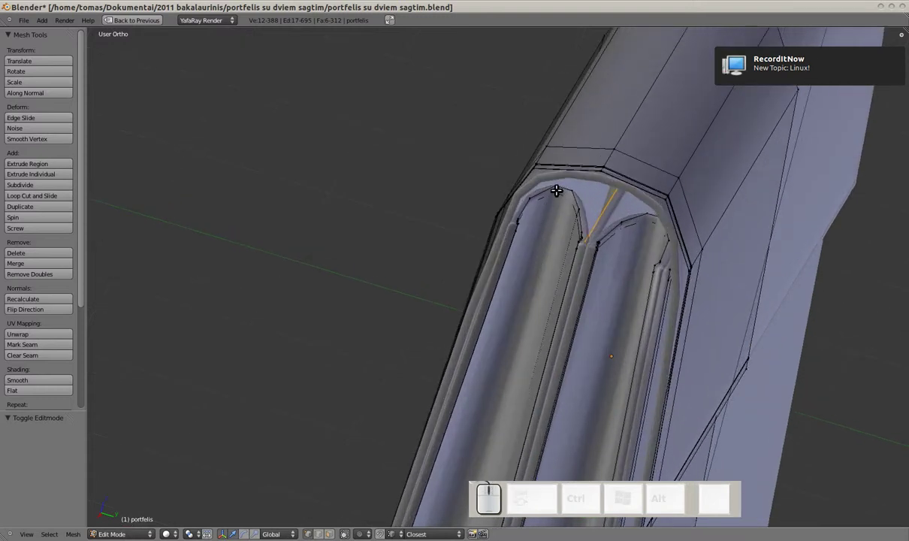
right_click(558, 187)
key(z)
Check the Subsurf modifier in the Default layout, then nudge the notch vertex in the full 3D view
key(shift+space)
scroll(up, 3)
key(z)
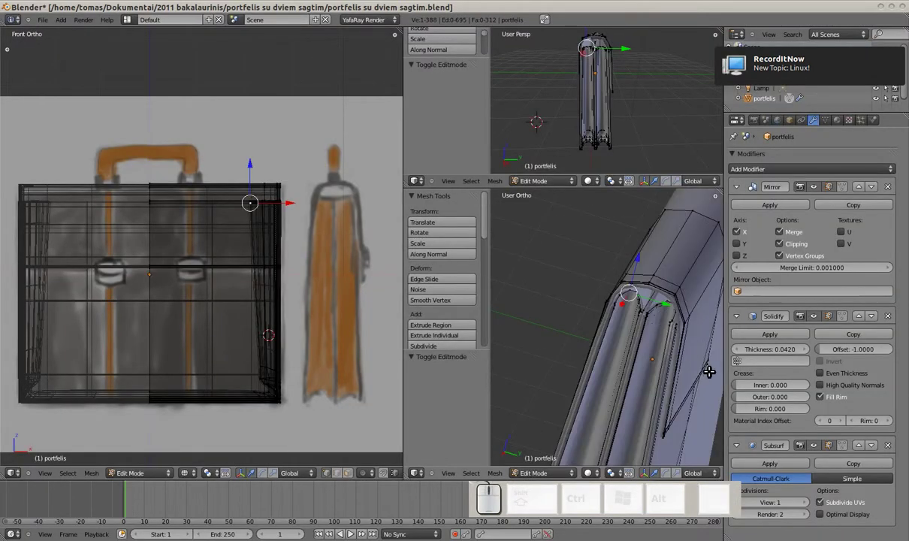
click(837, 447)
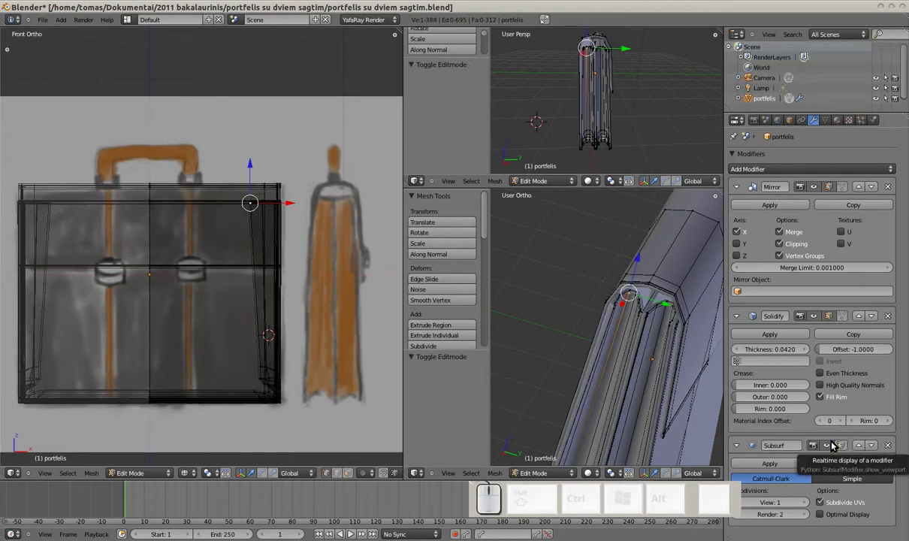
key(shift+space)
scroll(up, 3)
click(565, 154)
scroll(down, 3)
drag(608, 167, 576, 164)
drag(576, 162, 605, 178)
drag(608, 177, 613, 225)
drag(620, 212, 614, 225)
drag(614, 225, 645, 222)
drag(645, 222, 641, 247)
scroll(down, 3)
key(Tab)
drag(560, 293, 577, 268)
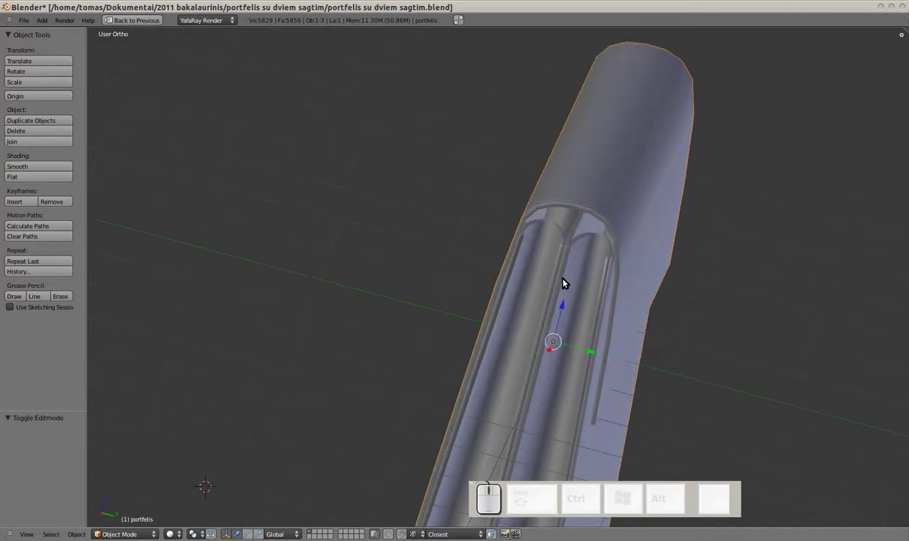
scroll(up, 3)
key(Tab)
drag(656, 211, 658, 210)
drag(657, 207, 692, 219)
drag(692, 220, 648, 216)
drag(643, 215, 635, 215)
right_click(636, 215)
drag(634, 210, 658, 221)
click(658, 221)
key(Tab)
scroll(down, 3)
scroll(down, 3)
drag(539, 296, 467, 288)
drag(485, 308, 517, 299)
drag(526, 248, 501, 197)
scroll(up, 3)
middle_click(468, 254)
drag(509, 247, 566, 305)
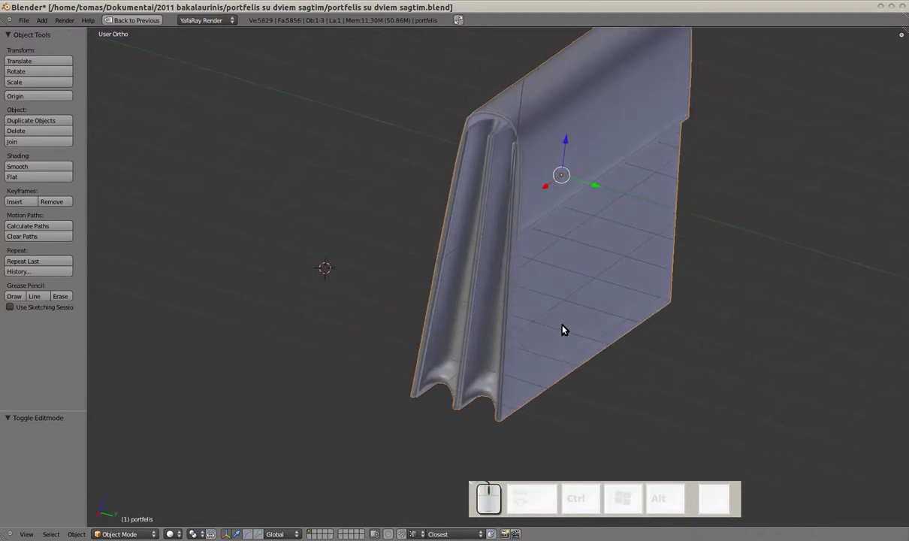
drag(530, 302, 476, 272)
scroll(up, 3)
key(Tab)
drag(416, 275, 420, 340)
middle_click(421, 377)
scroll(up, 3)
drag(482, 271, 500, 295)
scroll(up, 3)
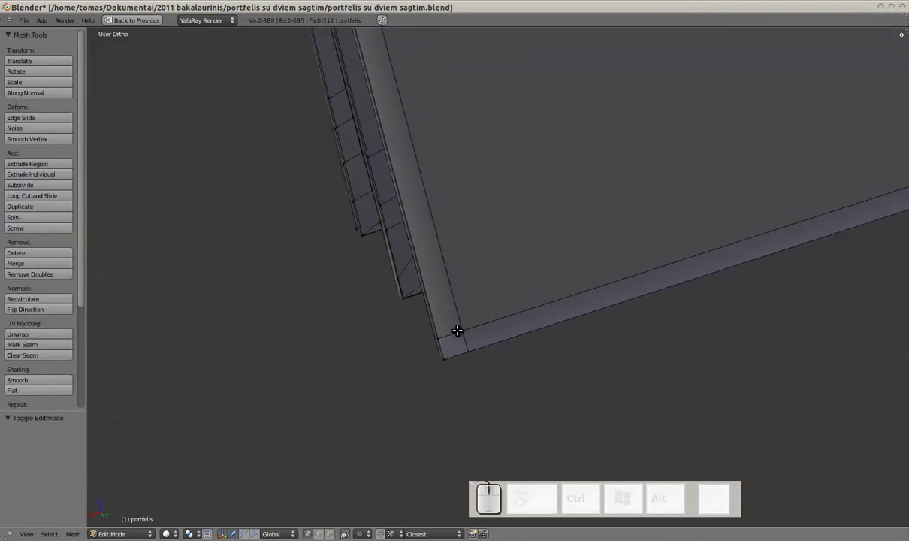
Cut a new edge loop along the rim corner and slide it close to the rim edge
key(ctrl+r)
click(457, 332)
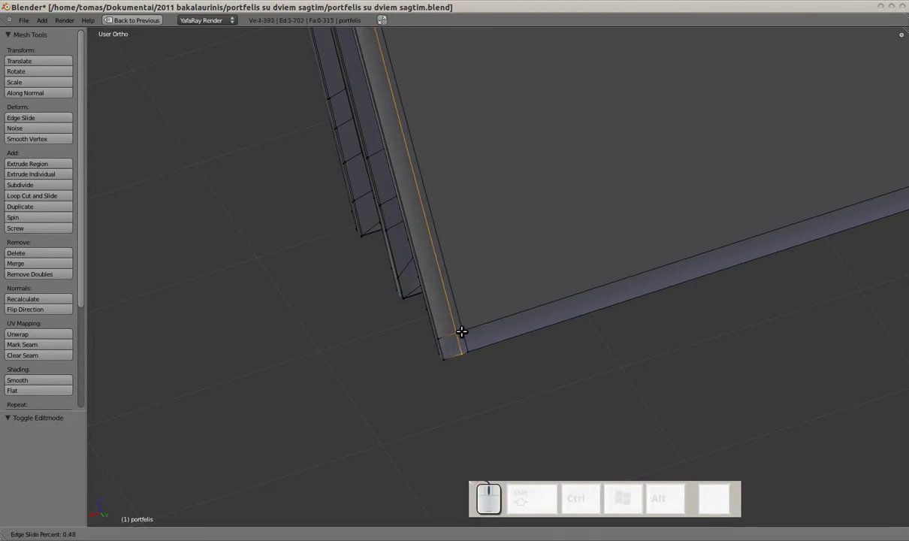
drag(465, 329, 444, 276)
scroll(down, 3)
drag(464, 219, 531, 272)
Inspect the smoothed rim in Object Mode from several angles, then return to editing the gusset bottom
key(shift+Tab)
scroll(up, 3)
drag(615, 300, 597, 342)
scroll(up, 3)
drag(661, 256, 606, 311)
scroll(up, 3)
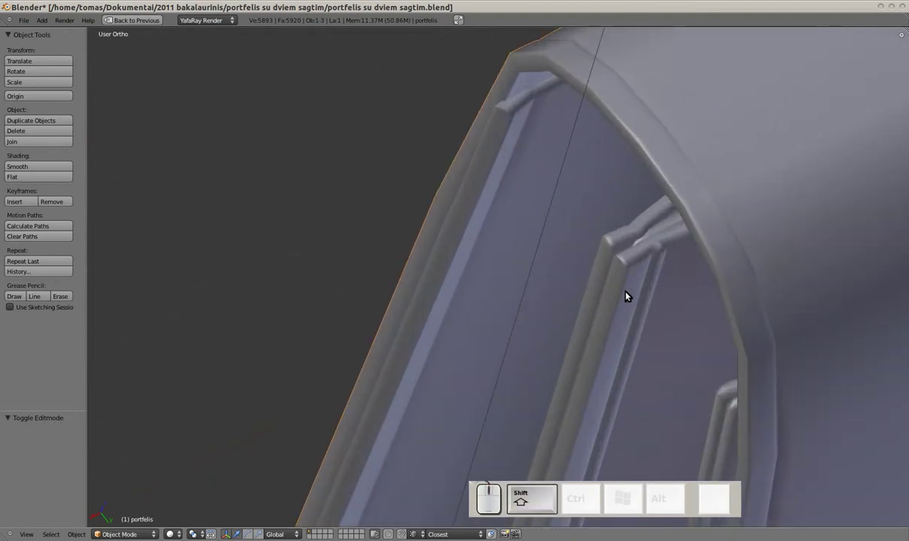
scroll(down, 3)
drag(723, 277, 739, 242)
drag(697, 208, 614, 273)
key(shift+Tab)
scroll(down, 3)
drag(595, 268, 623, 257)
drag(633, 244, 534, 313)
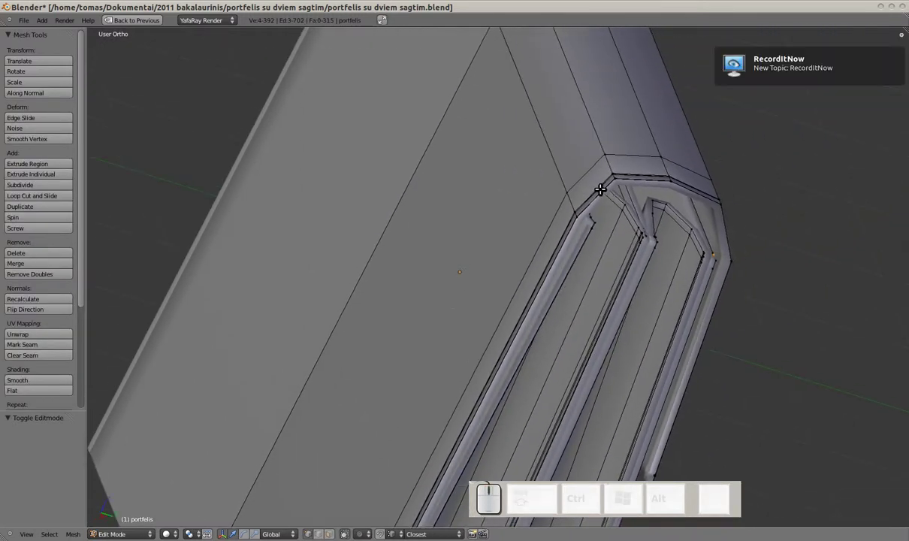
Cut two more edge loops along the rim beside the gusset bottom, sliding them near the border
key(ctrl+r)
click(602, 187)
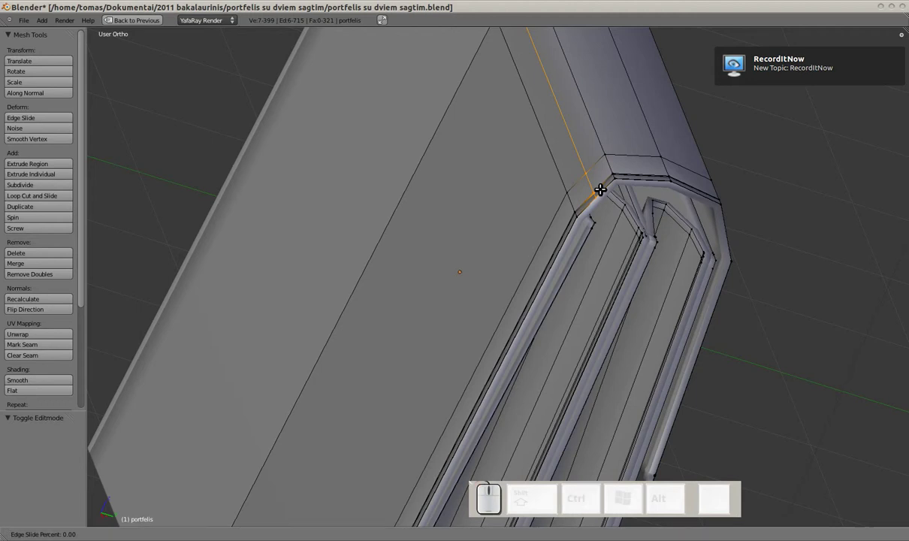
click(602, 188)
drag(649, 201, 495, 271)
key(ctrl+r)
click(499, 263)
click(499, 262)
Switch to Right Ortho view, deselect all, and select vertices on the briefcase's top outline
key(KP_3)
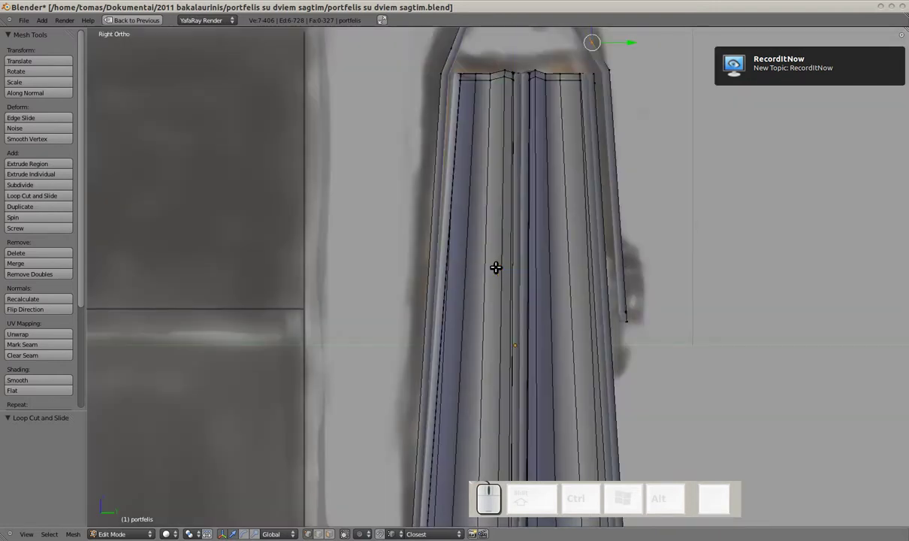
middle_click(547, 203)
scroll(up, 3)
key(a)
key(z)
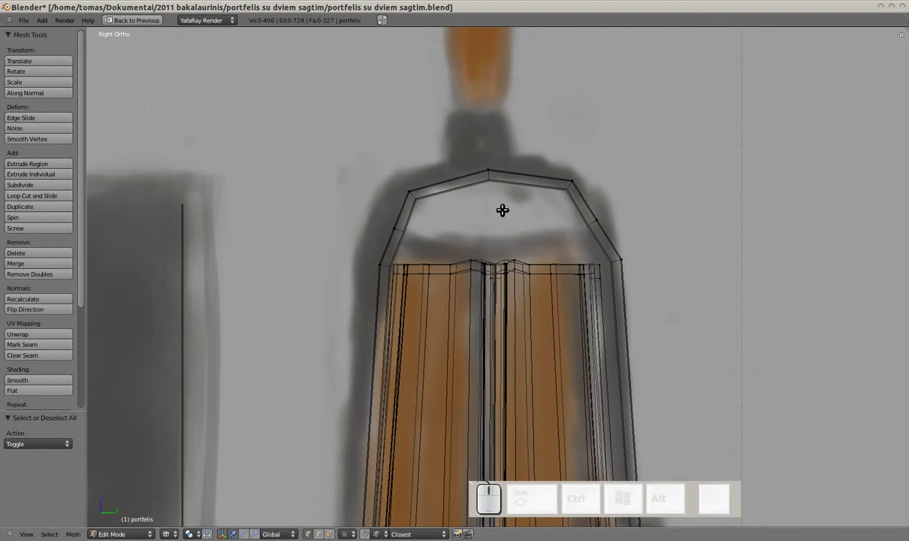
key(b)
drag(420, 144, 526, 154)
drag(490, 149, 509, 178)
click(520, 189)
key(a)
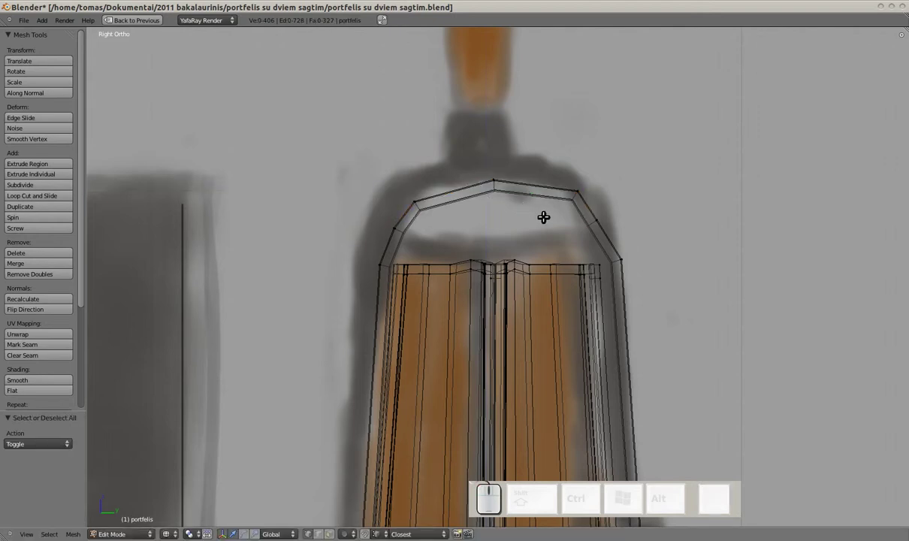
key(b)
drag(484, 164, 531, 177)
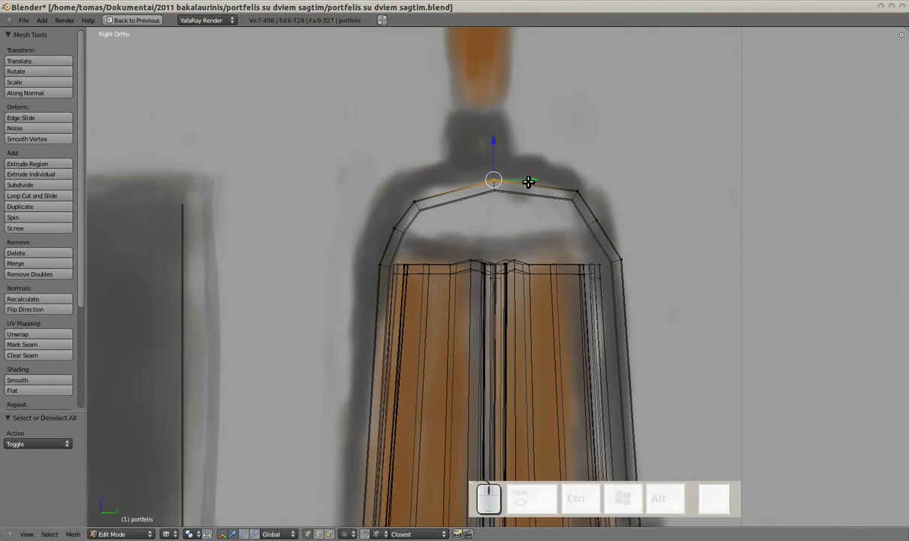
Move the top, right and left outline vertices one by one onto the reference sketch curve
key(a)
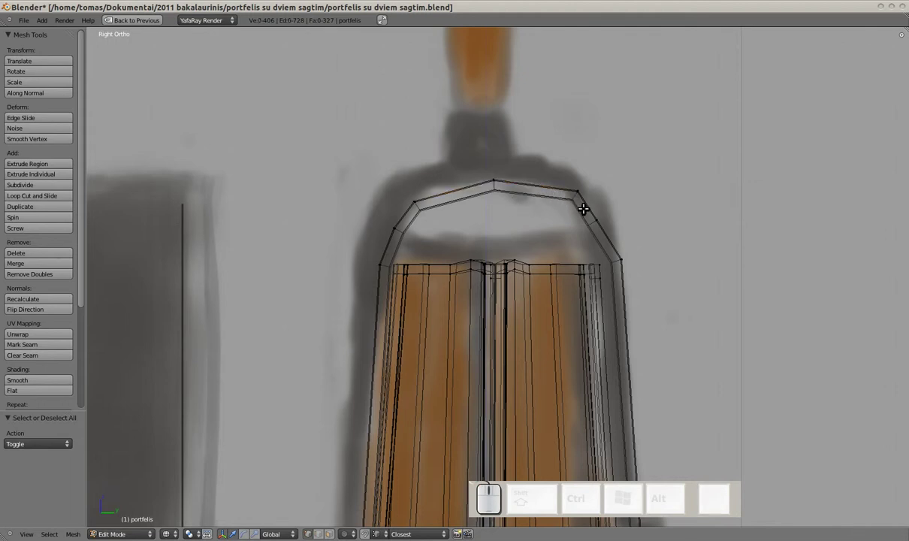
key(b)
drag(563, 178, 610, 187)
drag(610, 186, 610, 235)
key(a)
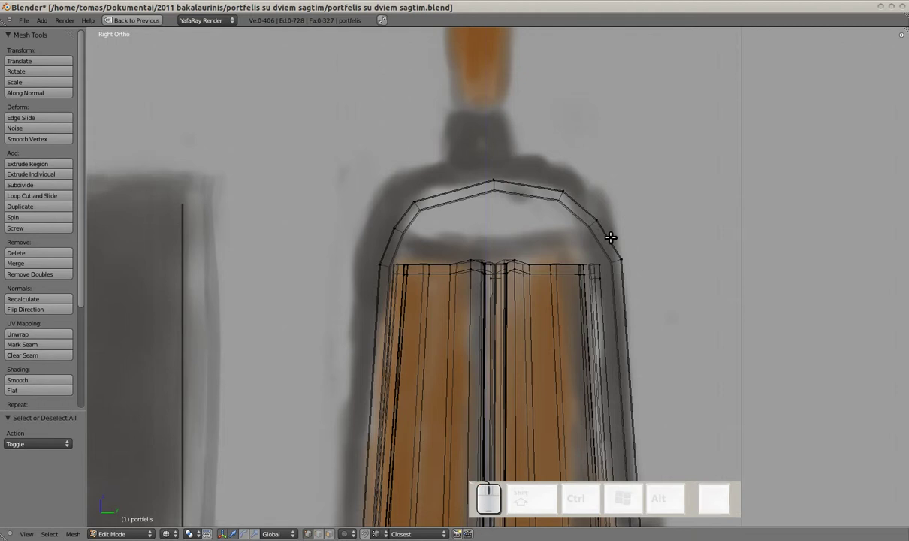
key(b)
drag(611, 235, 623, 217)
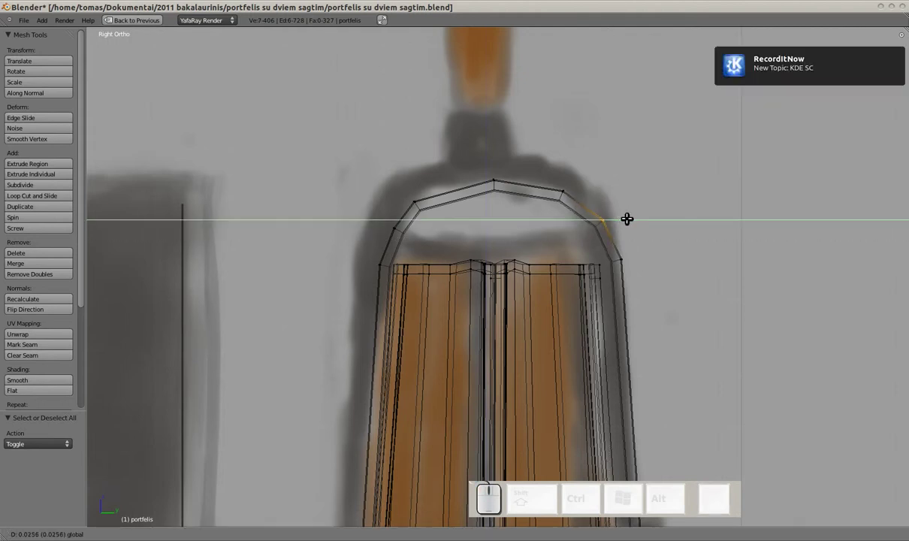
key(a)
key(b)
drag(451, 214, 453, 199)
drag(453, 197, 425, 175)
drag(423, 175, 447, 191)
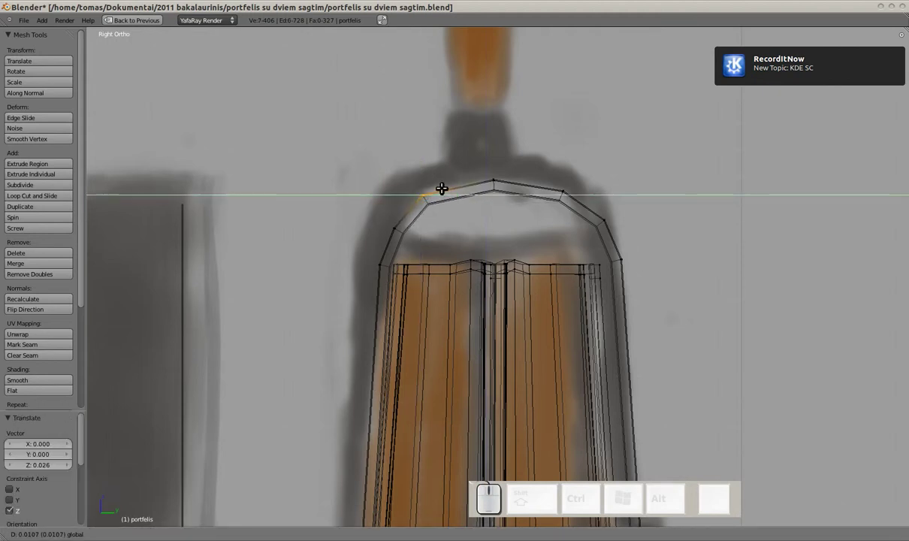
drag(426, 173, 488, 195)
key(a)
Check the outline out of Edit Mode, adjust another outline vertex, and start a loop cut across the side
key(Tab)
scroll(down, 3)
key(z)
drag(546, 298, 471, 305)
key(Tab)
key(KP_3)
click(506, 289)
drag(501, 290, 499, 306)
scroll(up, 3)
key(ctrl+r)
Slide the new edge loop across the side panel near the gusset and glance at the smoothed result
drag(504, 335, 506, 276)
scroll(down, 3)
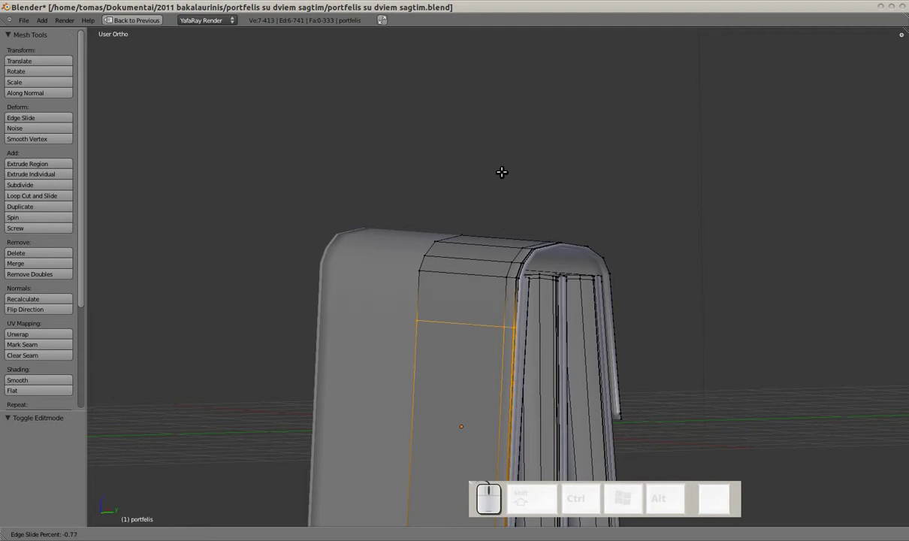
drag(503, 148, 600, 321)
key(Tab)
drag(563, 327, 533, 317)
scroll(up, 3)
key(KP_3)
key(Tab)
Zoom to the gusset's top corner and shift its vertex slightly into place
scroll(up, 3)
drag(479, 247, 495, 245)
drag(467, 232, 450, 292)
key(a)
key(c)
drag(388, 320, 395, 304)
scroll(down, 3)
scroll(up, 3)
scroll(down, 3)
scroll(up, 3)
scroll(up, 3)
scroll(down, 3)
drag(395, 305, 393, 317)
key(z)
drag(397, 316, 435, 311)
drag(436, 311, 449, 324)
Leave Edit Mode and orbit around the smoothed briefcase to inspect it
key(Tab)
scroll(down, 3)
drag(482, 330, 454, 318)
scroll(down, 3)
middle_click(498, 333)
drag(502, 296, 495, 279)
drag(527, 300, 501, 191)
scroll(down, 3)
drag(523, 306, 502, 294)
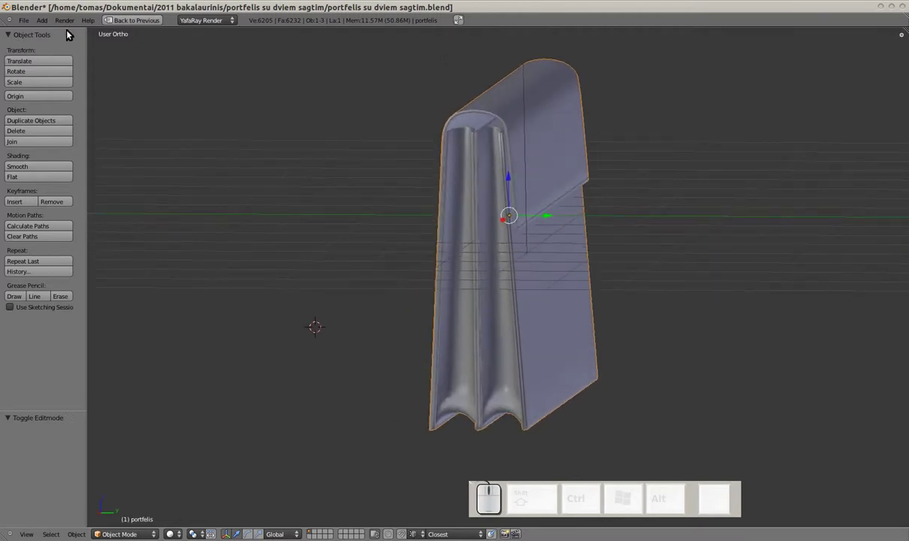
Save the briefcase as a new file named 'portfelis su dviem sagtim1.blend' via Save As
drag(32, 21, 77, 128)
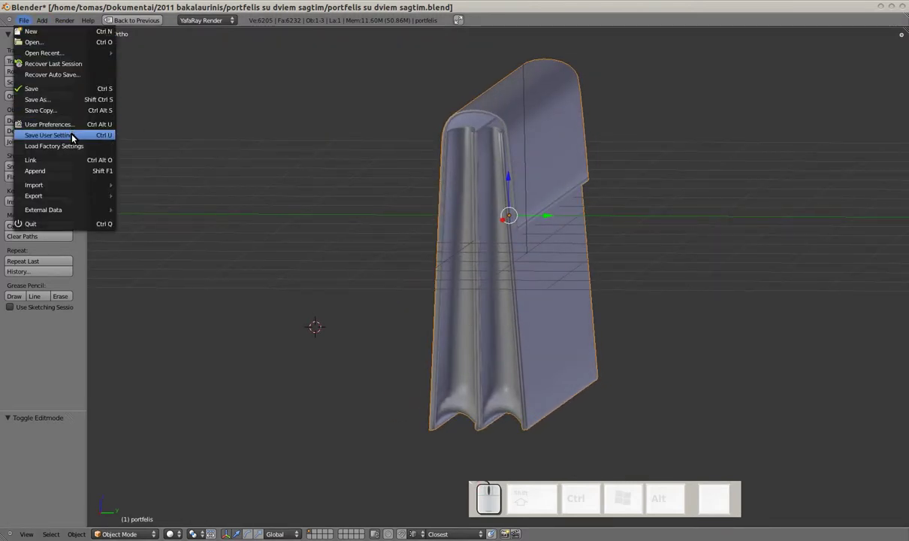
click(69, 104)
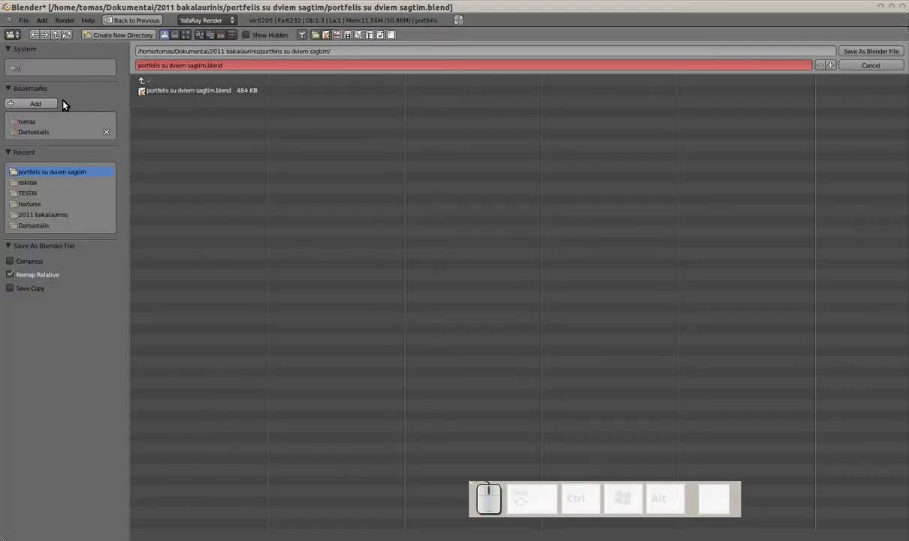
key(KP_Add)
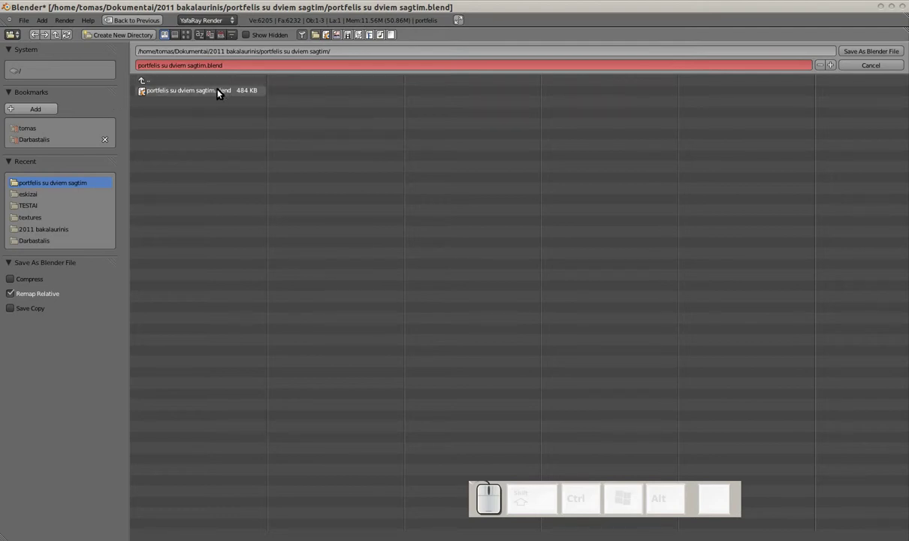
key(KP_Add)
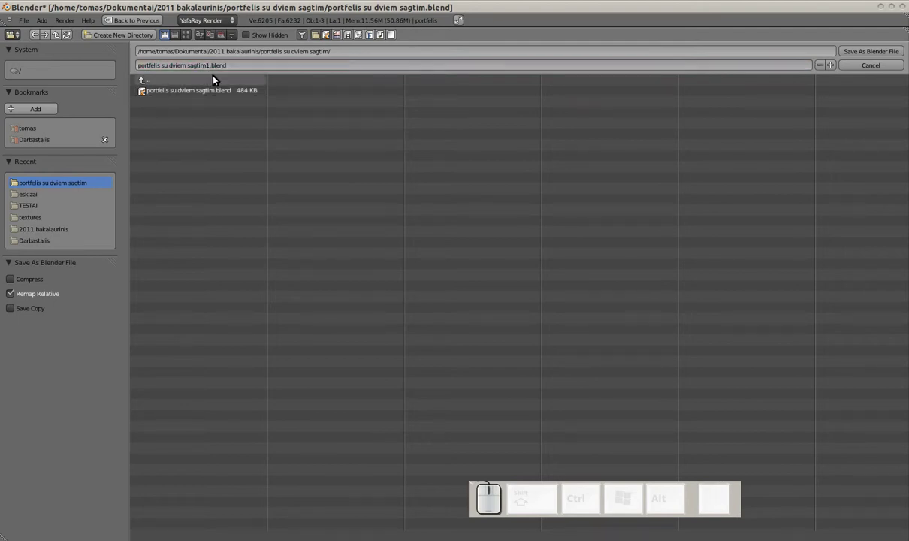
key(KP_Add)
key(KP_Add)
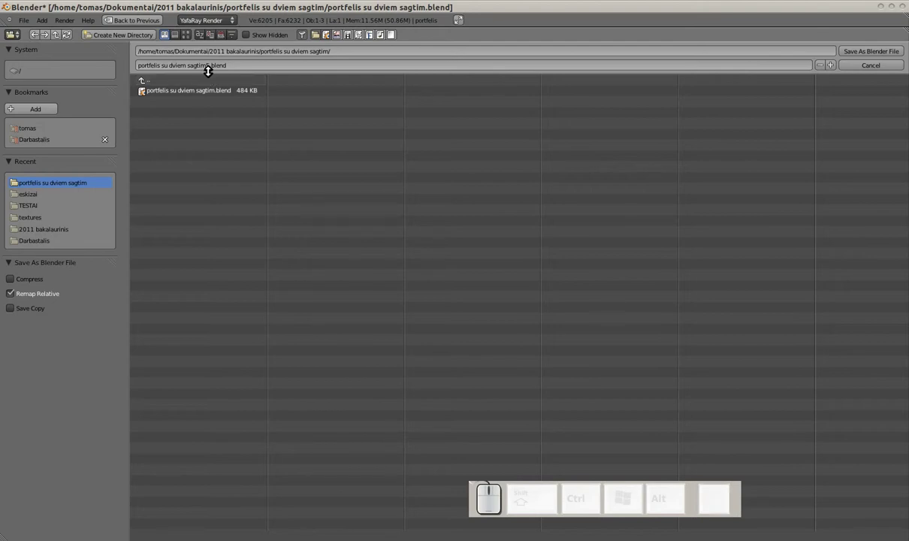
key(KP_Subtract)
key(KP_Subtract)
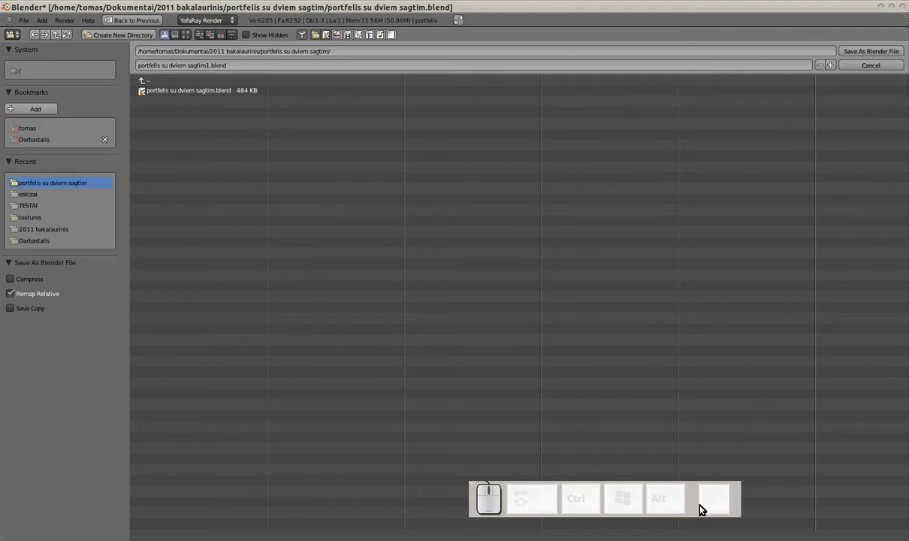
key(KP_Add)
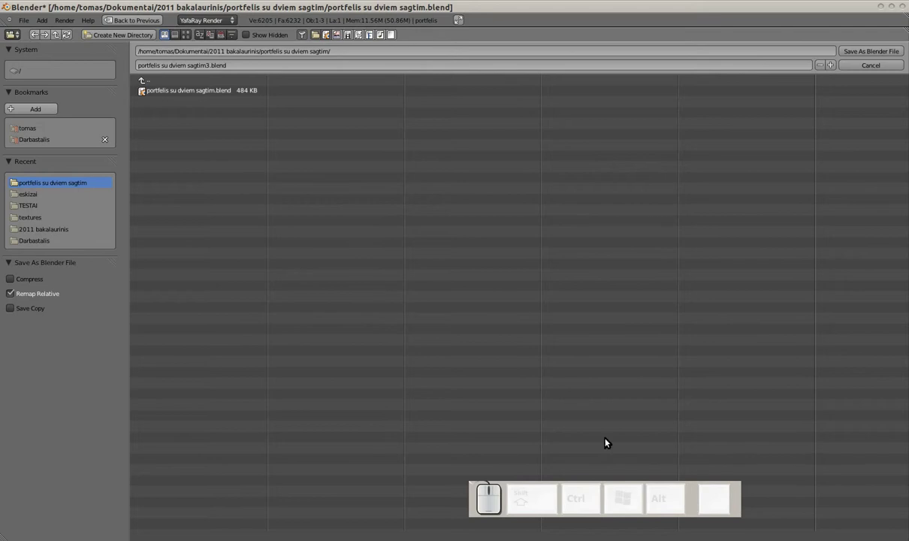
key(KP_Subtract)
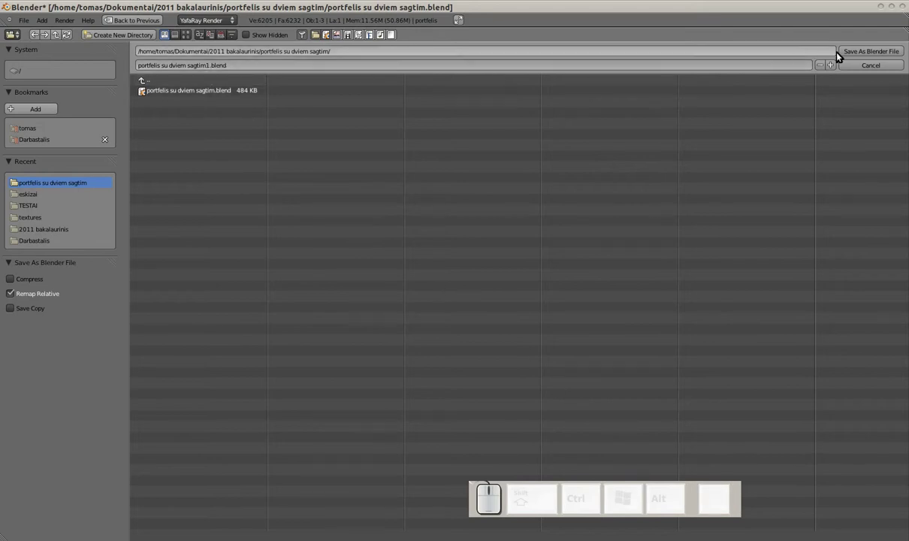
click(862, 54)
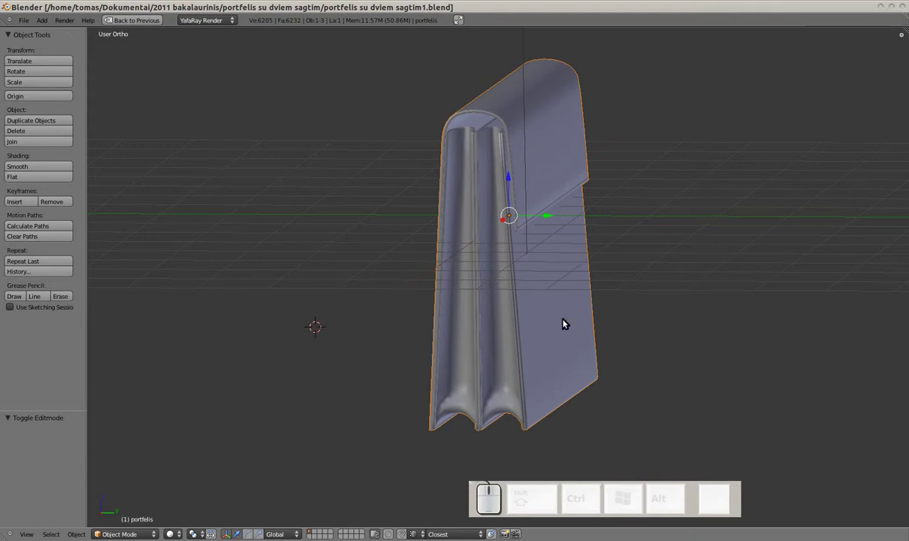
Orbit and zoom around the briefcase to view its front face and side
drag(558, 317, 572, 282)
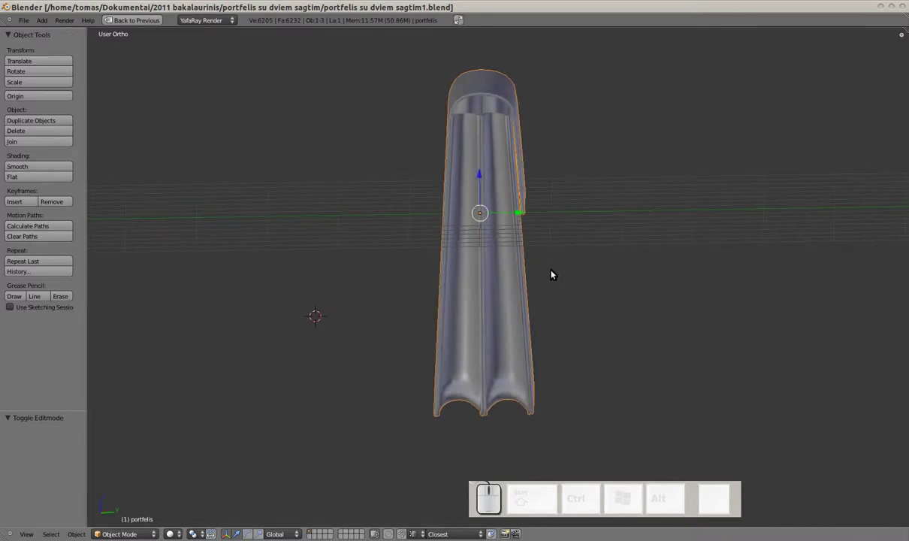
scroll(up, 3)
middle_click(553, 202)
drag(552, 236, 429, 264)
scroll(up, 3)
drag(462, 270, 517, 290)
drag(521, 303, 467, 338)
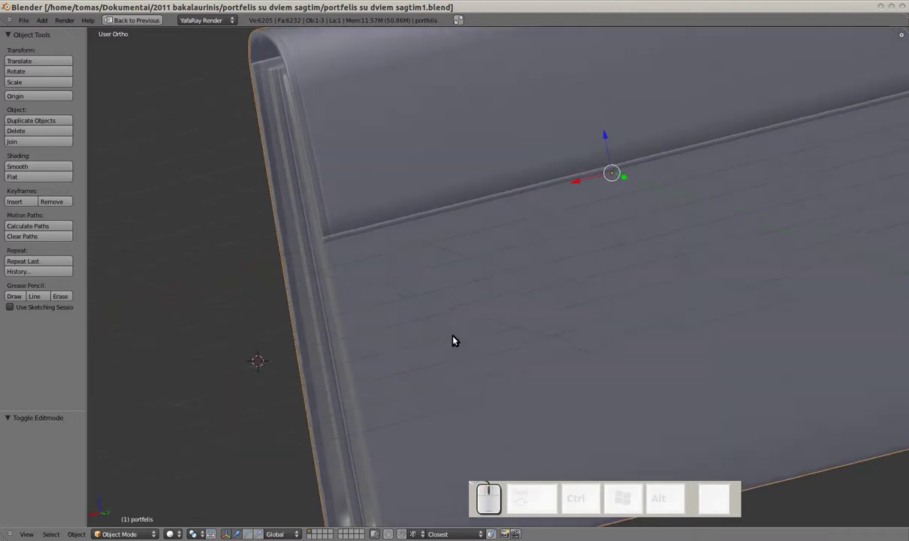
scroll(down, 3)
middle_click(450, 347)
drag(457, 325, 407, 298)
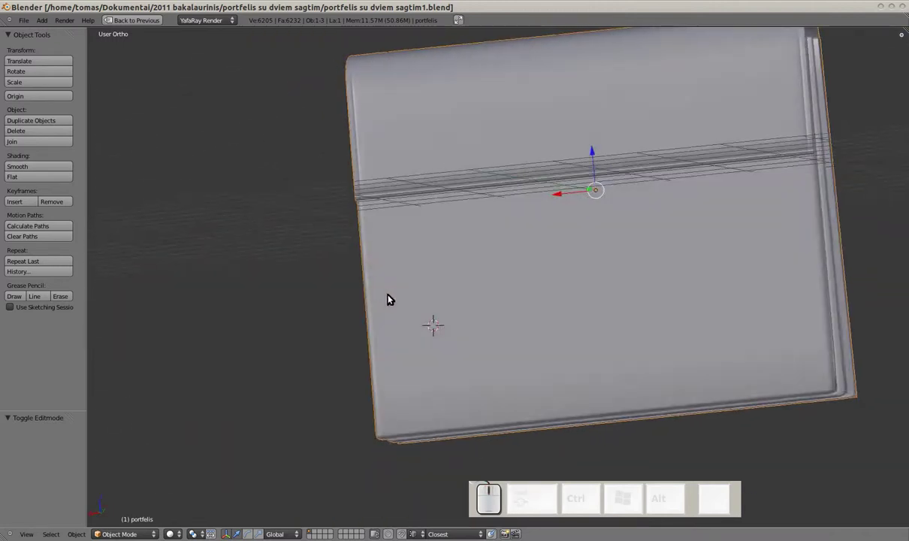
Enter Edit Mode focused on the front flap's corner edge
key(Tab)
scroll(up, 3)
middle_click(434, 214)
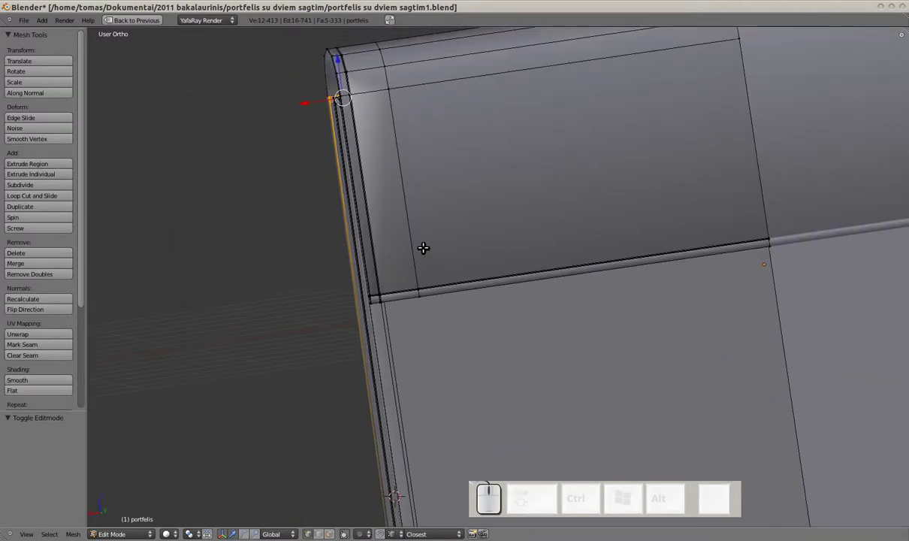
Select the vertical corner edge loop and insert a first loop cut near the bottom corner
drag(442, 378, 445, 368)
scroll(up, 3)
scroll(down, 3)
scroll(up, 3)
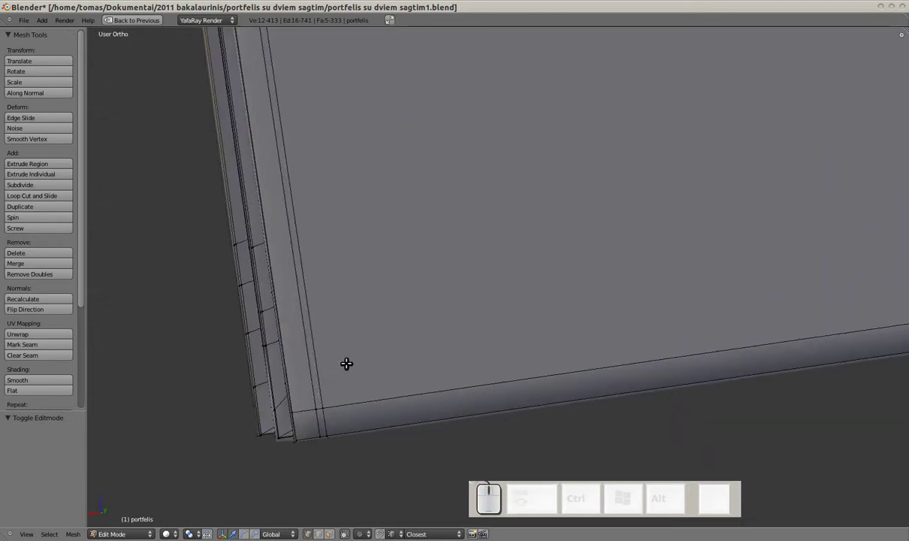
right_click(310, 365)
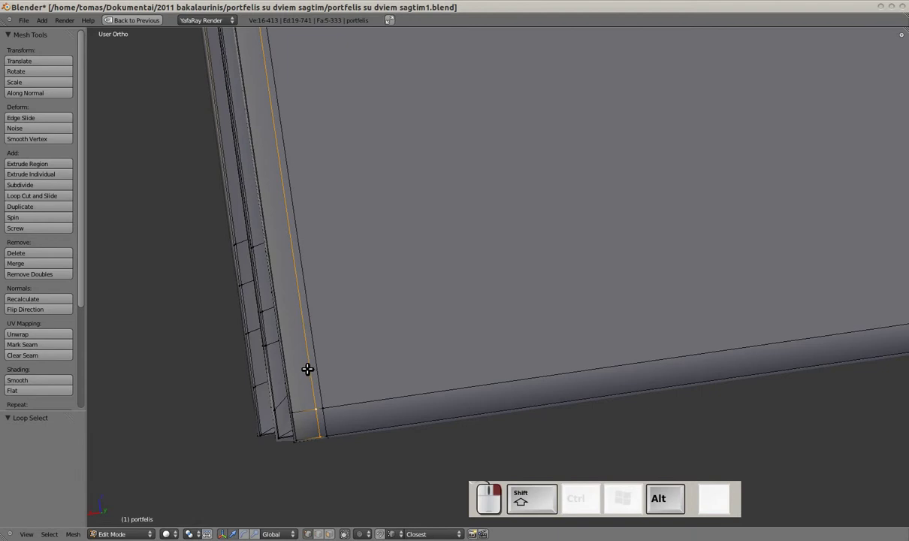
key(ctrl+KP_1)
key(ctrl+z)
drag(338, 390, 338, 380)
key(shift+z)
scroll(down, 3)
drag(343, 388, 348, 332)
scroll(up, 3)
click(363, 368)
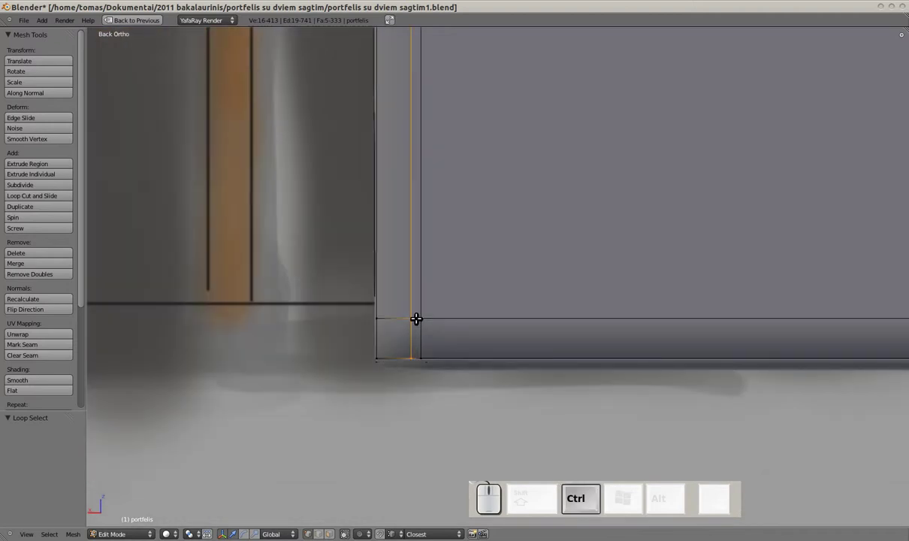
key(ctrl+r)
click(418, 317)
click(417, 317)
scroll(down, 3)
Nudge the selected edge slightly along the Y axis and preview the gusset bottoms in Object Mode
drag(483, 303, 528, 318)
scroll(up, 3)
scroll(up, 3)
drag(554, 295, 529, 431)
drag(583, 275, 557, 387)
scroll(down, 3)
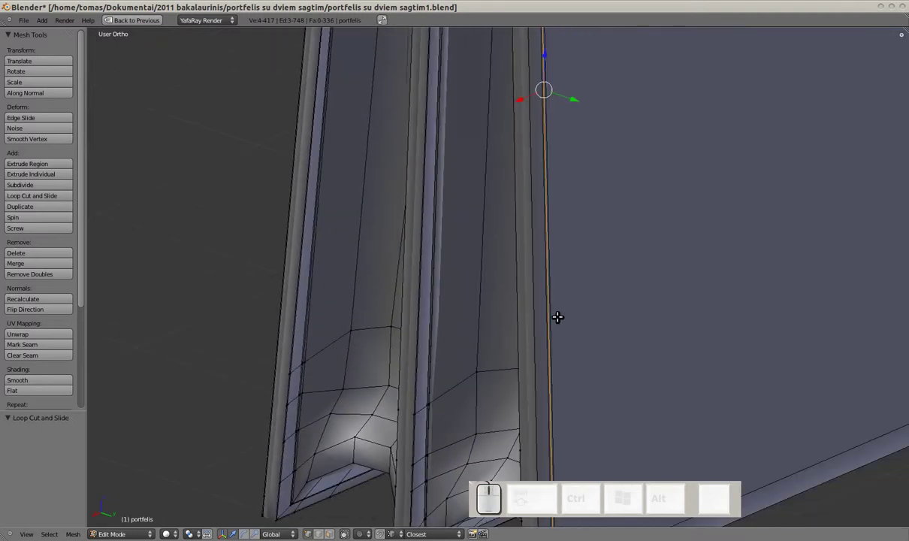
key(g)
key(y)
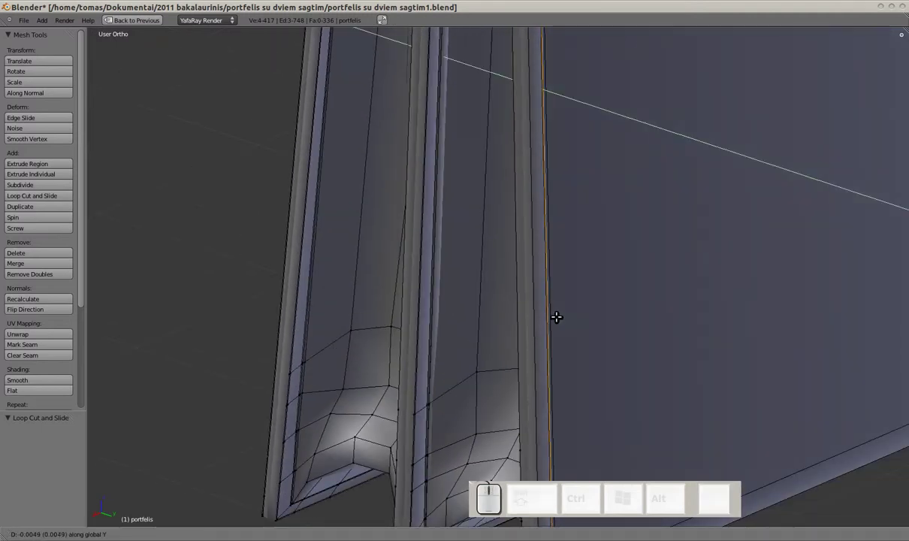
drag(558, 316, 538, 326)
scroll(down, 3)
drag(571, 345, 605, 337)
key(Tab)
scroll(up, 3)
drag(571, 320, 562, 245)
drag(567, 257, 589, 250)
scroll(up, 3)
scroll(up, 3)
key(Tab)
Add an edge loop across the rim slid close to the bottom edge, then preview the result
drag(621, 312, 491, 312)
scroll(up, 3)
key(ctrl+r)
drag(459, 357, 447, 361)
drag(444, 361, 462, 350)
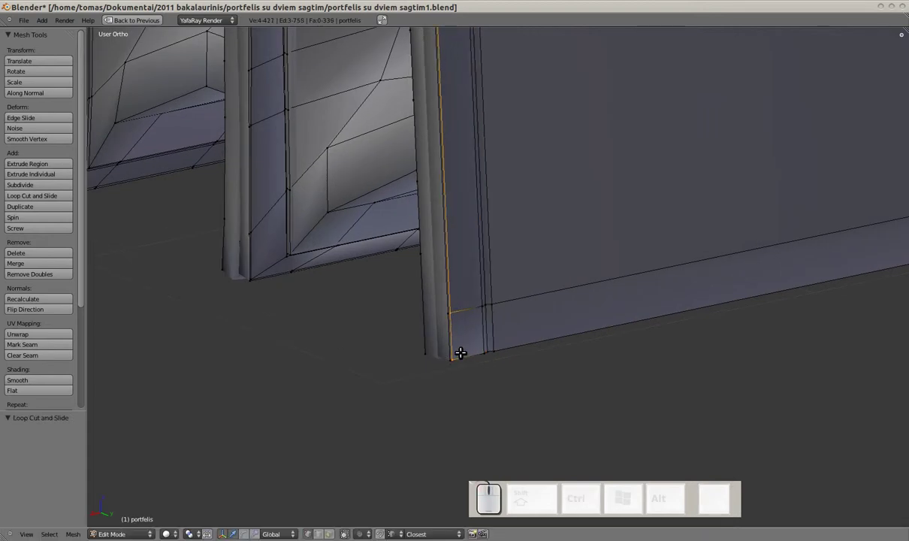
key(ctrl+r)
drag(456, 341, 463, 356)
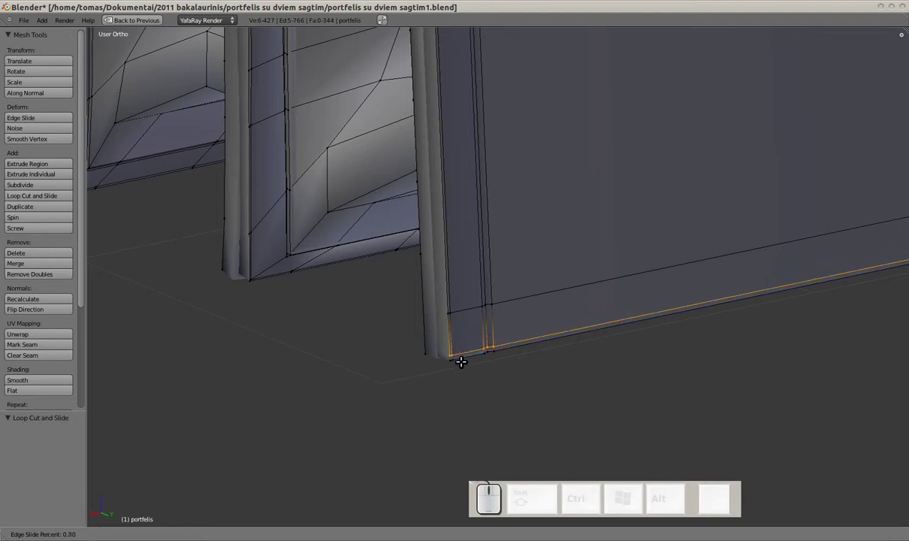
drag(464, 360, 482, 362)
key(Tab)
scroll(down, 3)
middle_click(495, 314)
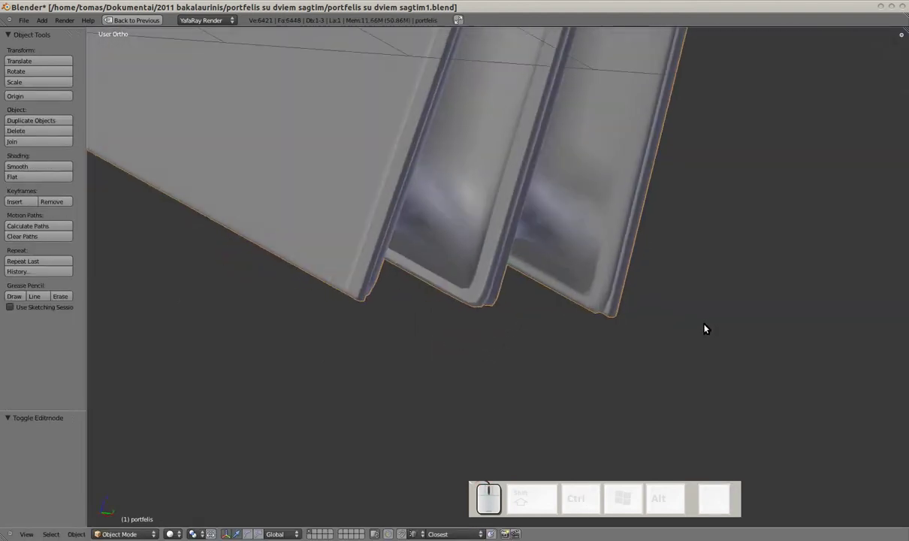
scroll(up, 3)
key(Tab)
Add an edge loop along the gusset slid near its bottom edge and check the shape
drag(653, 315, 580, 311)
scroll(up, 3)
key(ctrl+r)
drag(611, 346, 620, 360)
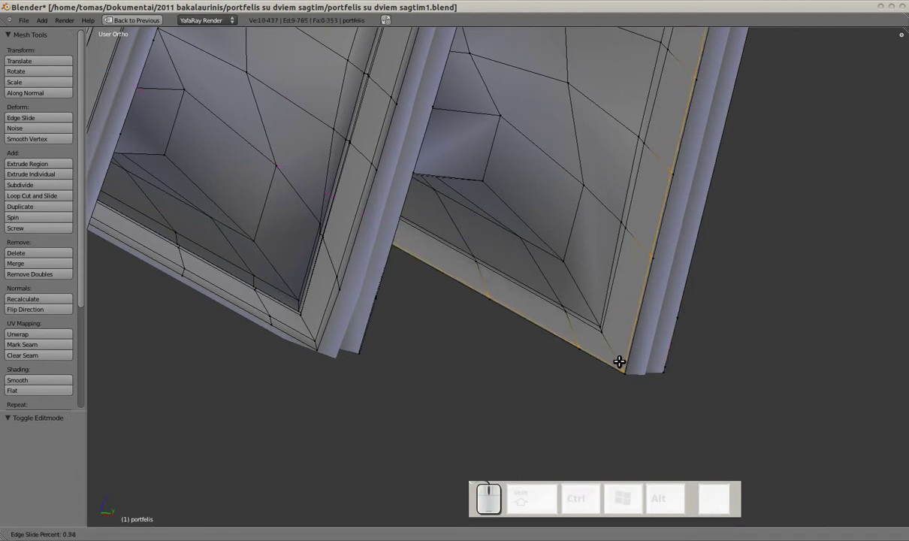
click(621, 358)
key(Tab)
scroll(down, 3)
drag(622, 330, 644, 318)
key(Tab)
Orbit along the bottom rim and corner to inspect the sharpened edges in and out of Edit Mode
drag(643, 317, 629, 314)
drag(596, 308, 341, 257)
scroll(up, 3)
scroll(up, 3)
drag(368, 301, 462, 309)
scroll(up, 3)
drag(474, 309, 518, 263)
drag(527, 275, 497, 275)
key(Tab)
scroll(down, 3)
drag(603, 300, 588, 292)
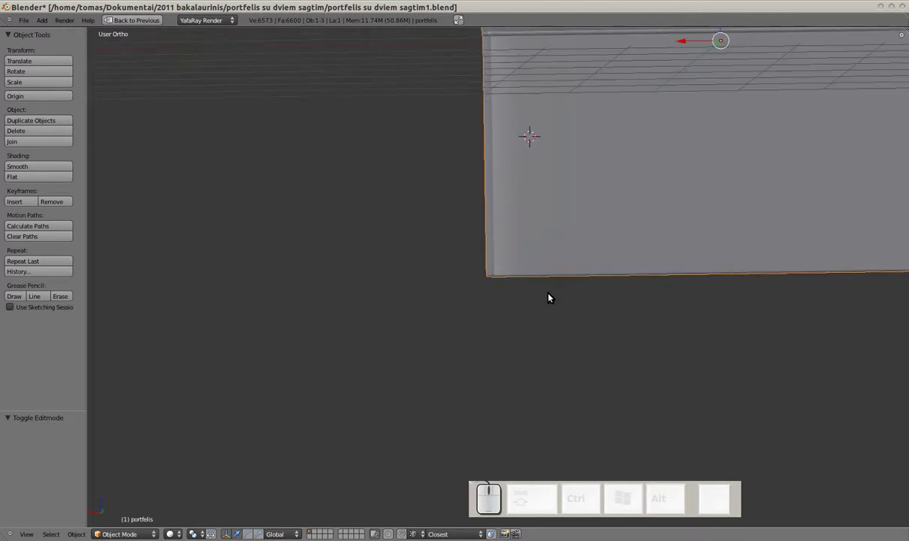
scroll(up, 3)
key(Tab)
scroll(up, 3)
Select the bottom corner vertices and merge them At First via the Specials menu, removing two vertices
drag(411, 256, 424, 275)
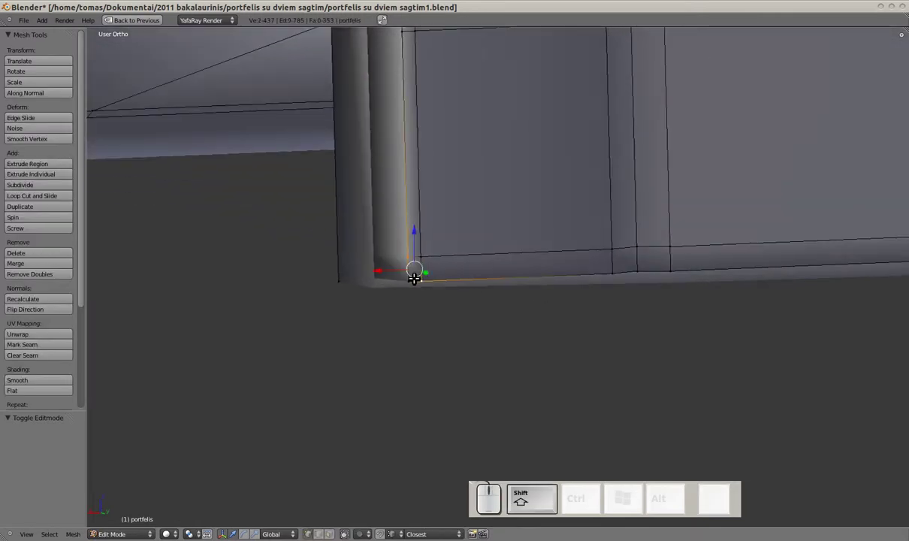
right_click(411, 280)
key(w)
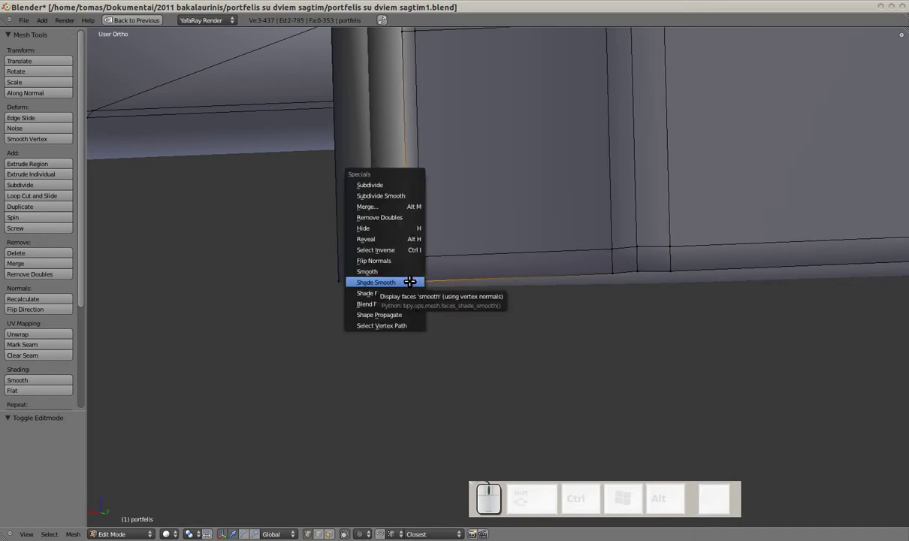
click(404, 205)
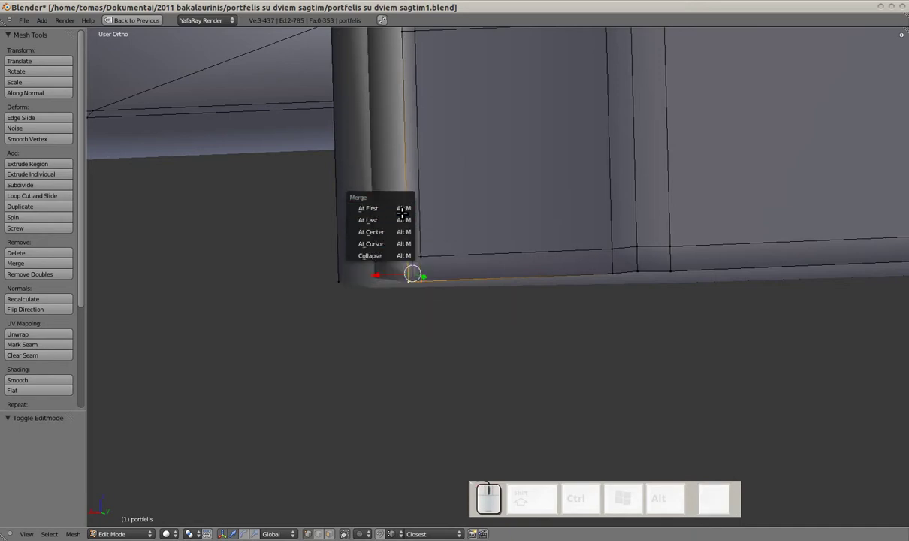
click(402, 218)
key(a)
Leave Edit Mode and orbit around the merged corner and gusset bottoms to inspect the result
key(Tab)
scroll(down, 3)
drag(491, 288, 482, 275)
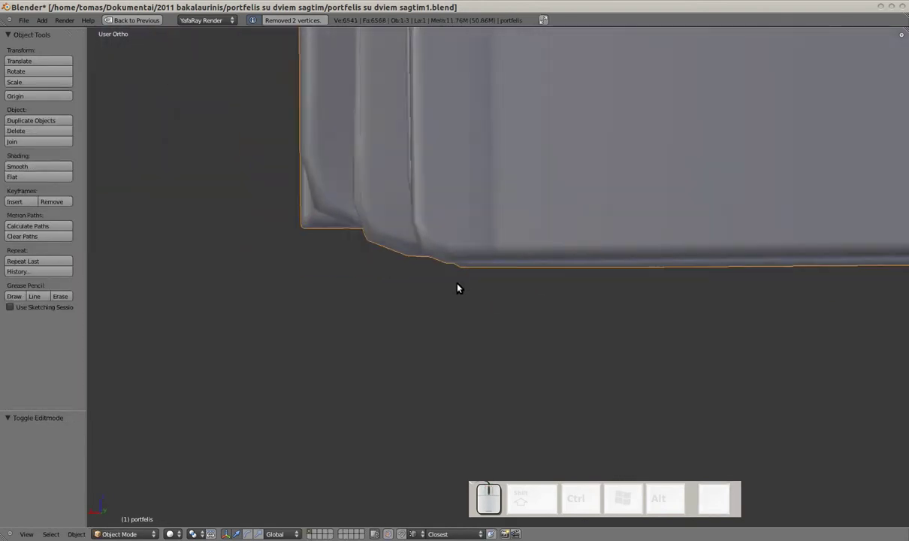
scroll(down, 3)
drag(546, 280, 528, 259)
click(475, 243)
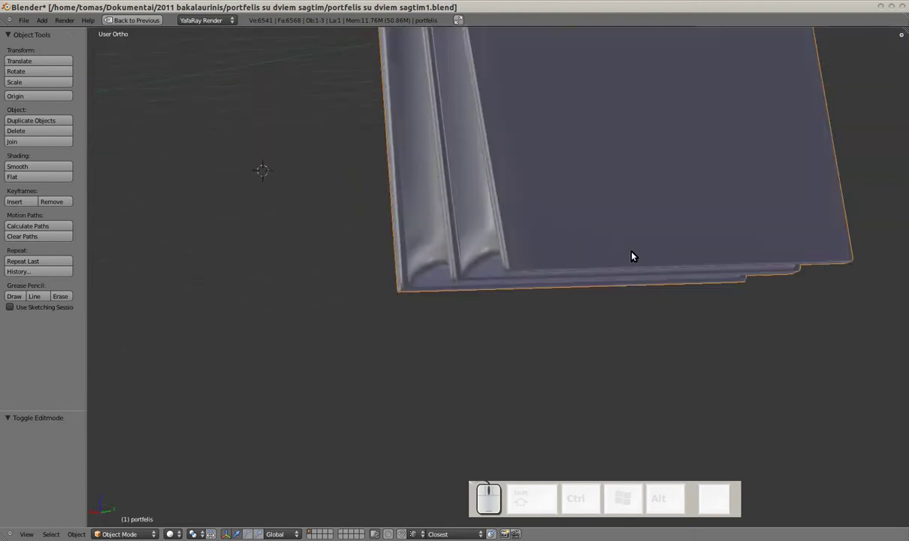
scroll(up, 3)
Zoom onto the briefcase's bottom corner and enter Edit Mode with nothing selected
drag(453, 265, 490, 268)
drag(554, 285, 593, 302)
scroll(up, 3)
click(520, 256)
key(Tab)
scroll(up, 3)
scroll(up, 3)
key(ctrl+z)
key(ctrl+a)
key(ctrl+Tab)
scroll(down, 3)
key(Tab)
scroll(up, 3)
key(a)
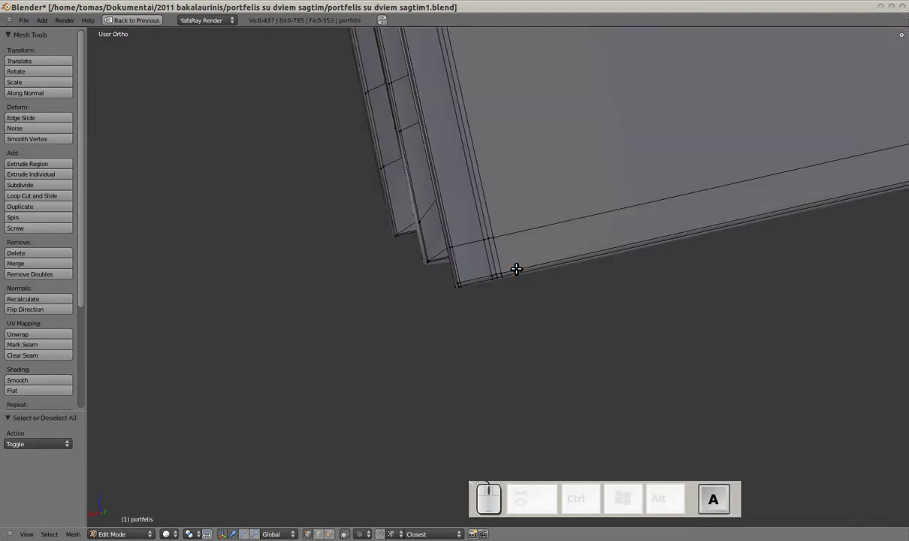
Pick edges at the gusset bottom, try the edge menu on them, and bring the gusset interior into view
right_click(519, 264)
key(ctrl+e)
click(519, 263)
drag(517, 264, 489, 272)
key(Tab)
key(Tab)
key(a)
right_click(462, 263)
key(e)
click(462, 263)
click(464, 262)
key(Tab)
scroll(down, 3)
drag(529, 261, 507, 248)
scroll(down, 3)
drag(554, 281, 515, 256)
Select the inner gusset wall edge and its neighbour and Edge Slide them along the wall
key(Tab)
scroll(up, 3)
right_click(486, 267)
right_click(492, 275)
key(ctrl+e)
drag(496, 276, 497, 299)
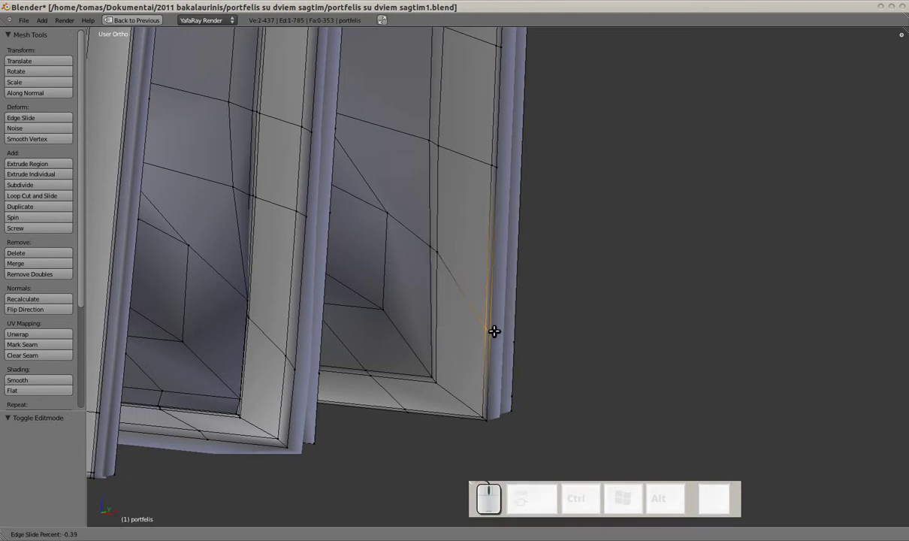
drag(497, 328, 454, 306)
key(Tab)
Run Edge Slide again on the gusset edges and confirm their new position
scroll(down, 3)
key(Tab)
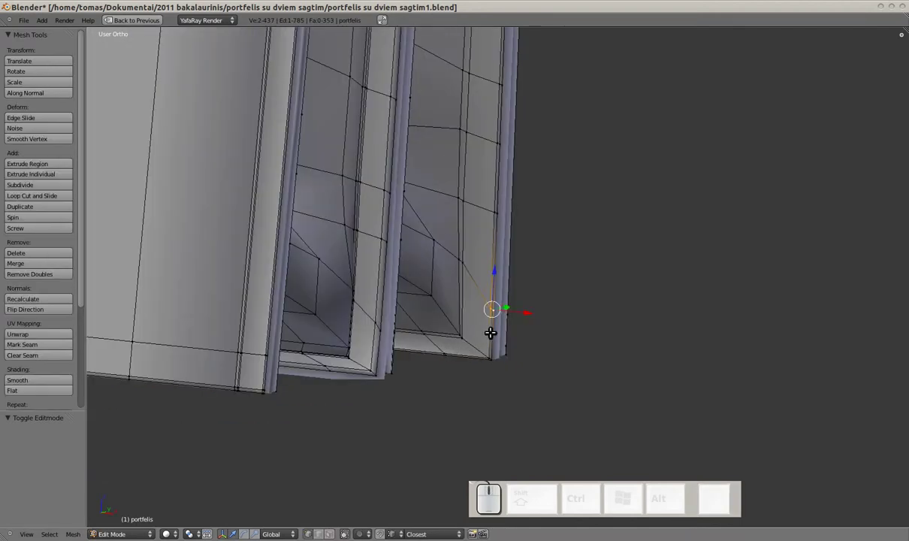
key(Tab)
key(Tab)
scroll(up, 3)
key(ctrl+e)
click(498, 326)
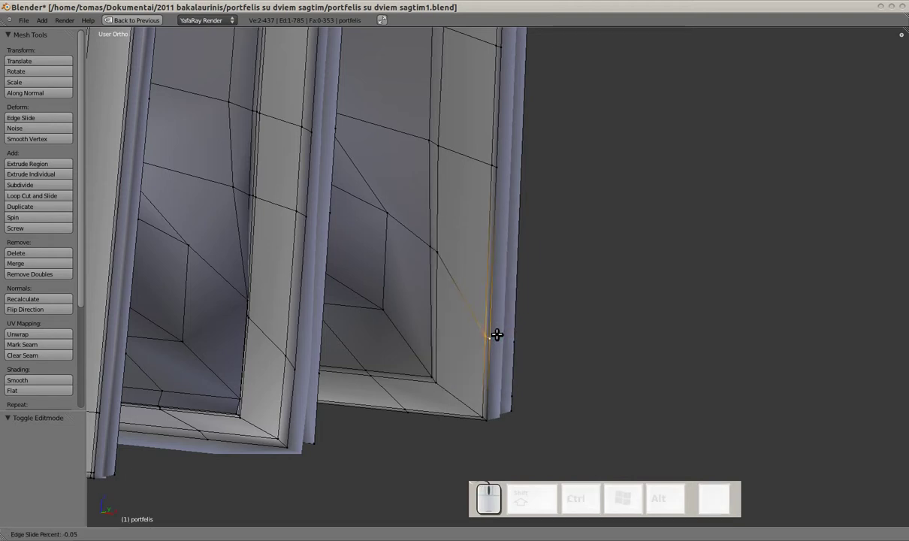
click(497, 340)
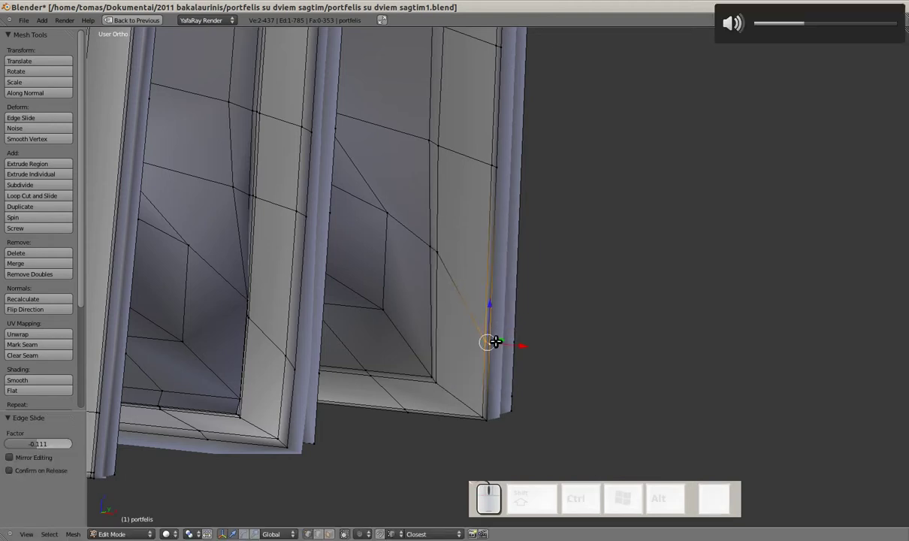
Deselect, return to Object Mode and orbit out to review the smoothed gussets and whole briefcase
key(a)
drag(426, 244, 445, 250)
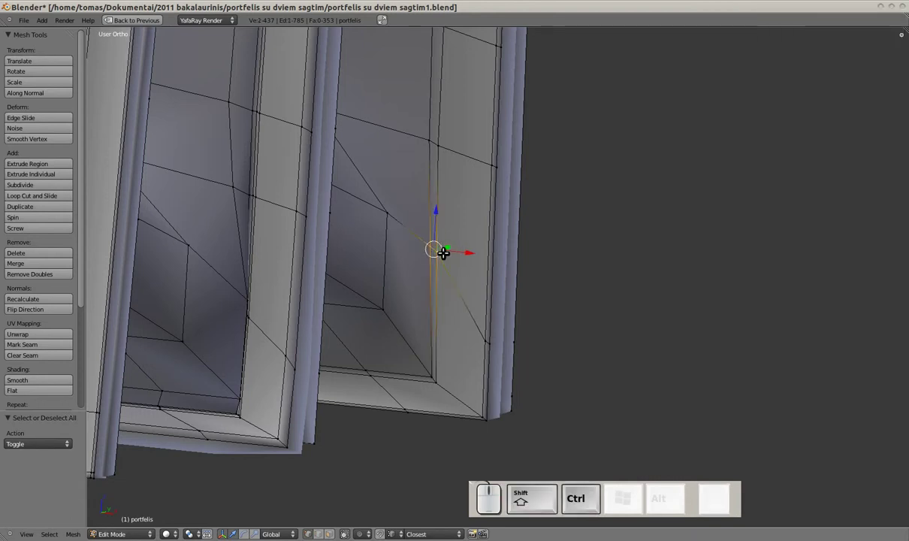
key(ctrl+shift+e)
drag(446, 248, 446, 263)
drag(445, 282, 464, 275)
key(Tab)
scroll(down, 3)
drag(500, 278, 403, 263)
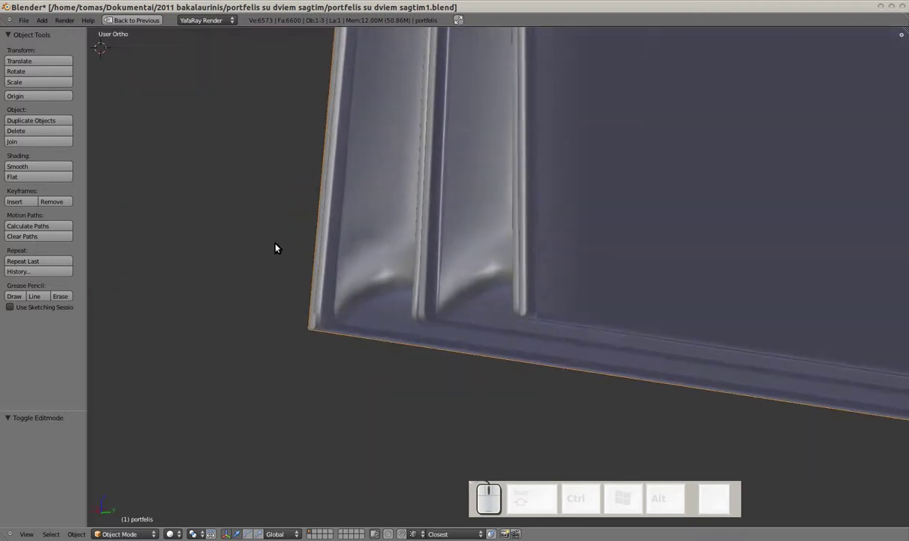
scroll(down, 3)
scroll(down, 3)
drag(447, 286, 426, 273)
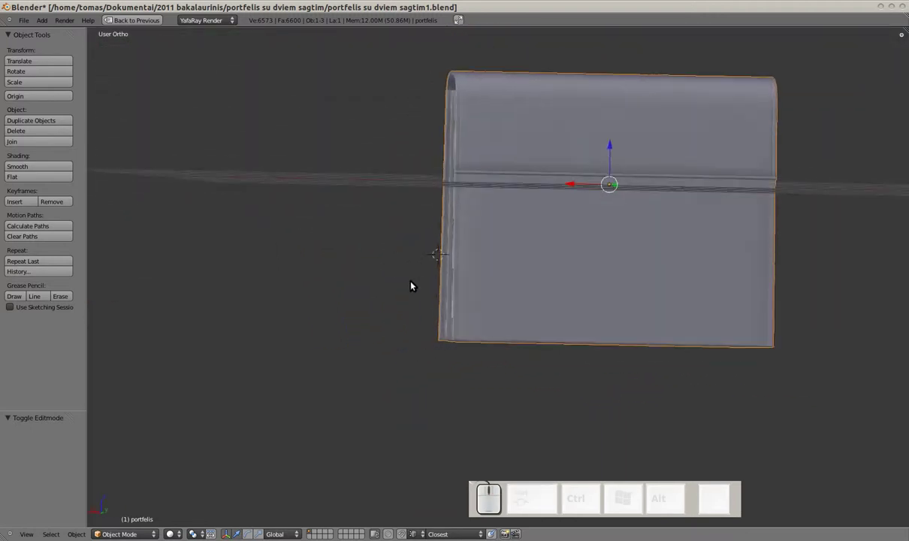
drag(489, 288, 538, 286)
Bring the bottom rim's gusset corner into view and enter Edit Mode with nothing selected
drag(518, 259, 515, 293)
drag(545, 283, 553, 252)
scroll(up, 3)
key(Tab)
drag(379, 356, 459, 296)
drag(424, 331, 551, 235)
drag(512, 226, 513, 257)
key(shift+a)
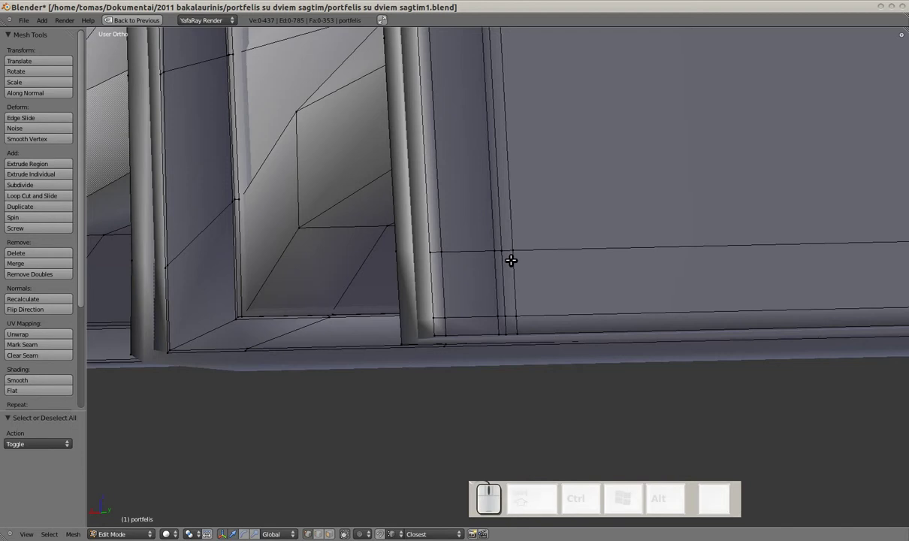
drag(536, 233, 417, 232)
key(a)
Edge Slide the vertical rim edge loop toward the gusset's outer edge and settle it there
right_click(404, 224)
key(ctrl+e)
drag(404, 224, 405, 236)
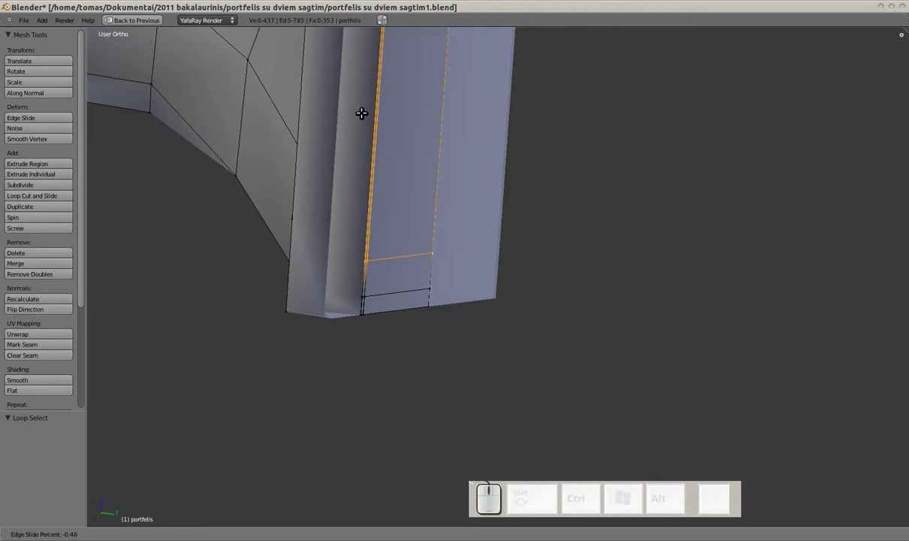
drag(363, 183, 316, 186)
drag(317, 185, 397, 189)
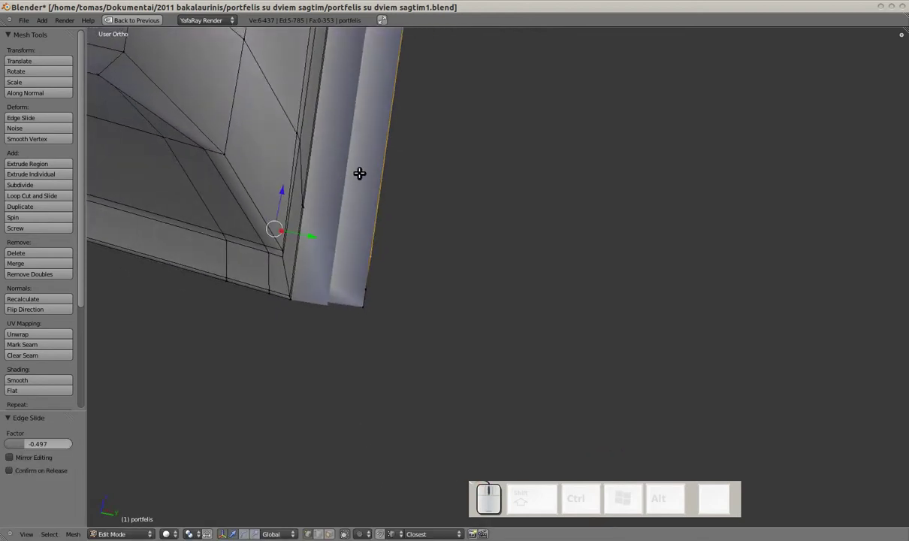
drag(298, 187, 353, 224)
scroll(down, 3)
drag(408, 239, 476, 248)
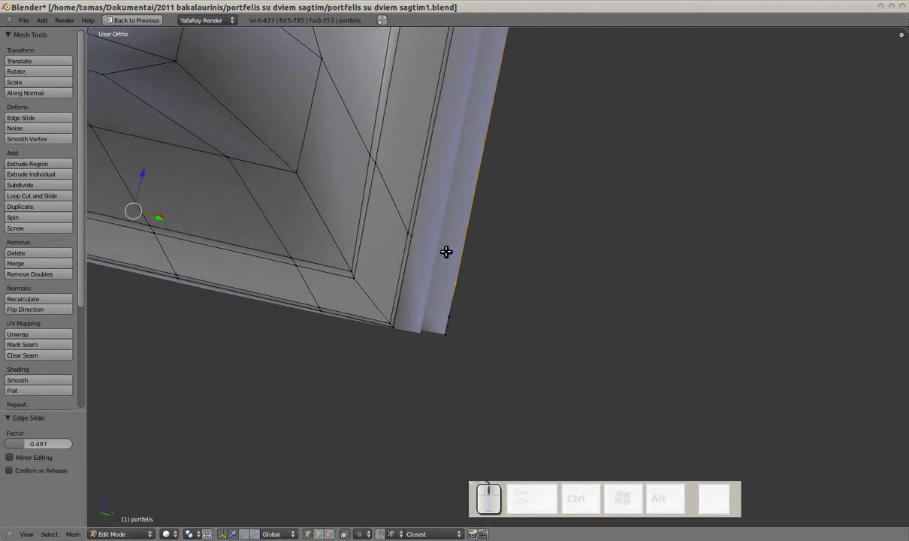
key(a)
Inspect the rim in wireframe, circle-select around the gusset corner, and return to solid shading
middle_click(330, 261)
scroll(down, 3)
scroll(down, 3)
middle_click(334, 230)
drag(402, 255, 468, 278)
key(z)
drag(443, 273, 441, 268)
key(c)
drag(457, 277, 332, 241)
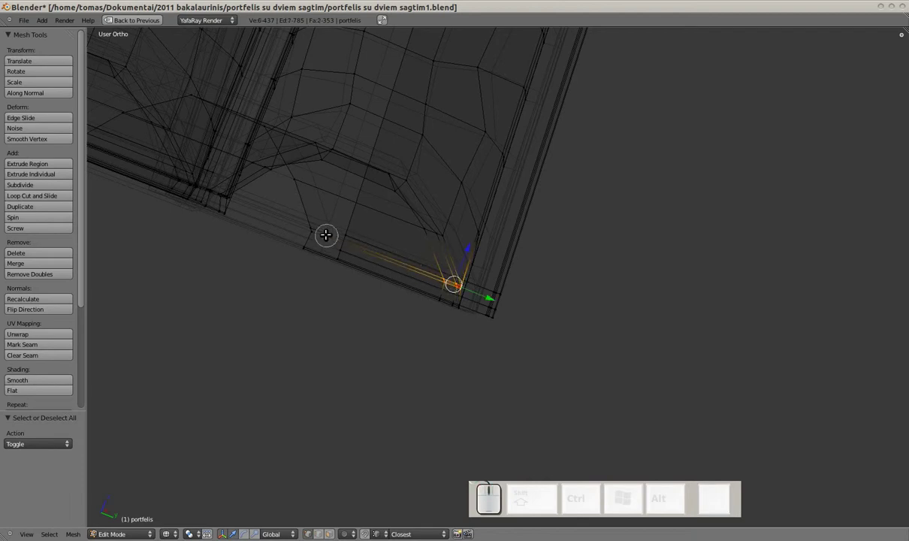
click(316, 223)
key(z)
drag(424, 254, 465, 246)
drag(458, 246, 465, 239)
middle_click(465, 239)
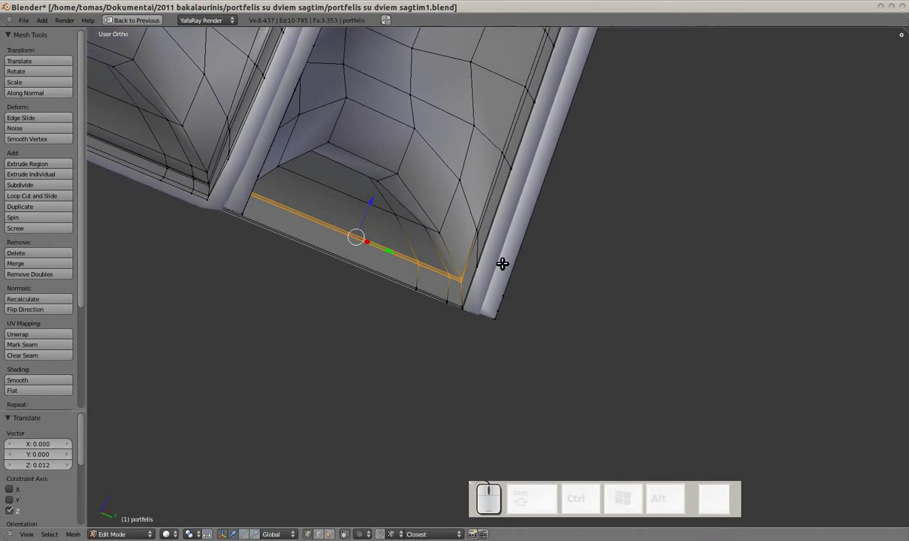
Add a loop cut (Ctrl+R) along the bottom rim and move it along Y close to the gusset corner
key(Tab)
drag(480, 284, 507, 307)
key(Tab)
scroll(up, 3)
scroll(up, 3)
key(ctrl+r)
click(455, 299)
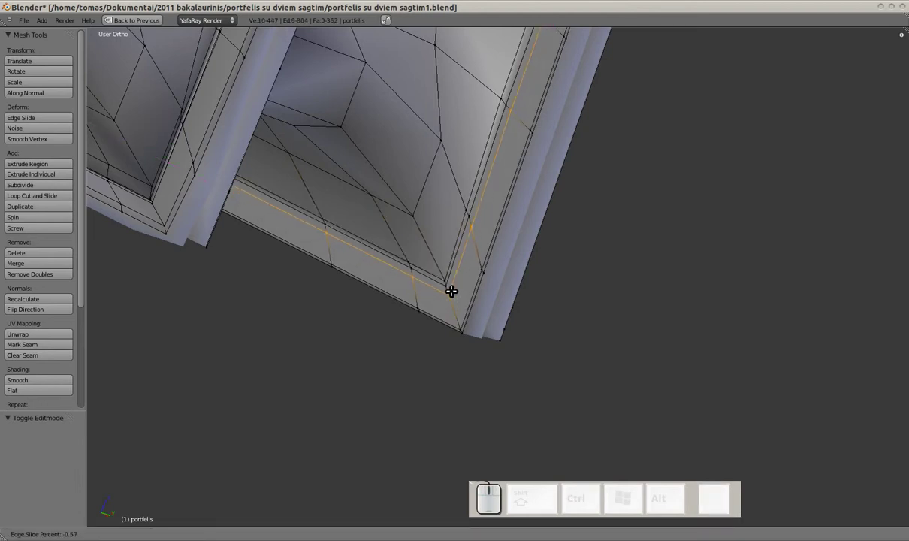
click(452, 288)
drag(467, 286, 441, 284)
key(g)
key(y)
drag(439, 281, 463, 298)
Toggle between Object and Edit Mode to check the tightened rim edge, ending back in Edit Mode
key(Tab)
drag(453, 296, 444, 275)
key(Tab)
scroll(up, 3)
key(Tab)
drag(436, 294, 421, 284)
scroll(down, 3)
middle_click(473, 269)
key(Tab)
scroll(down, 3)
drag(459, 283, 504, 311)
key(Tab)
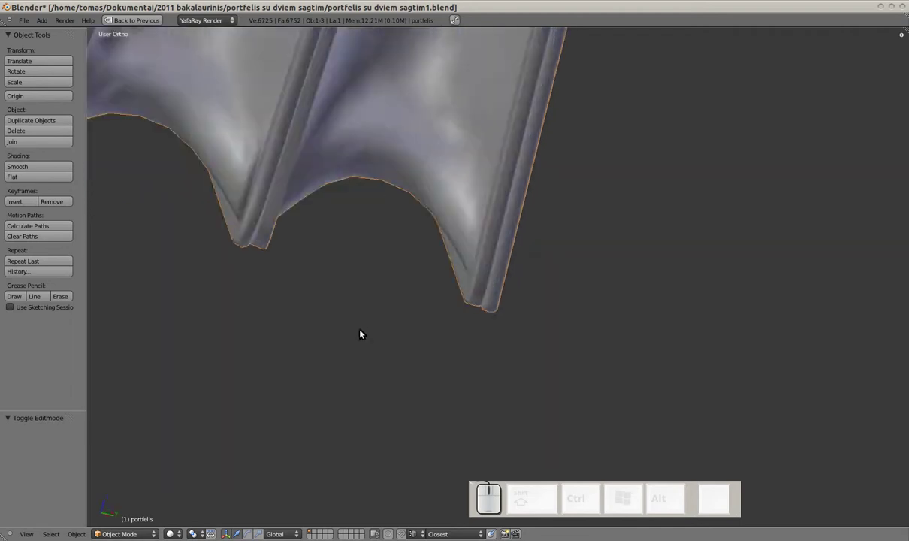
scroll(up, 3)
drag(569, 332, 531, 294)
key(shift+Tab)
scroll(up, 3)
Insert a new edge loop across the rim faces near the bottom of the case panel
middle_click(501, 293)
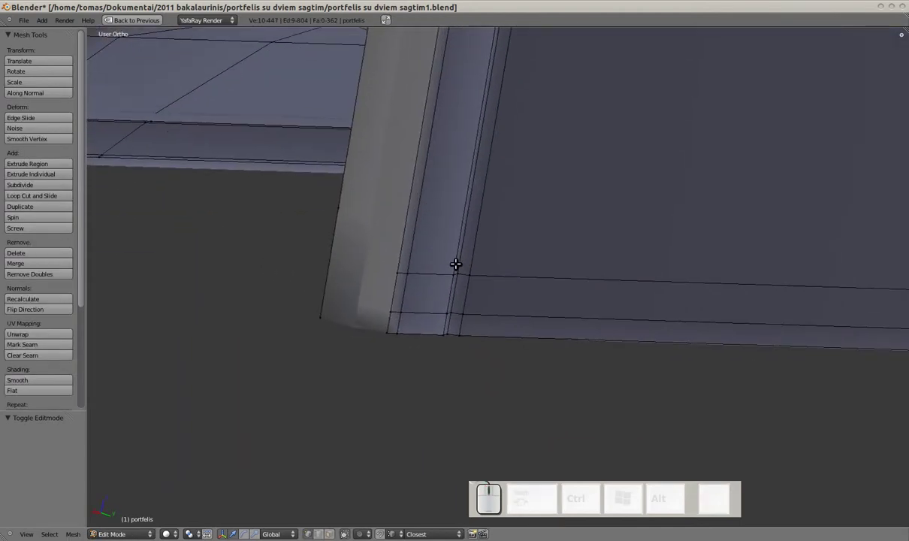
key(ctrl+r)
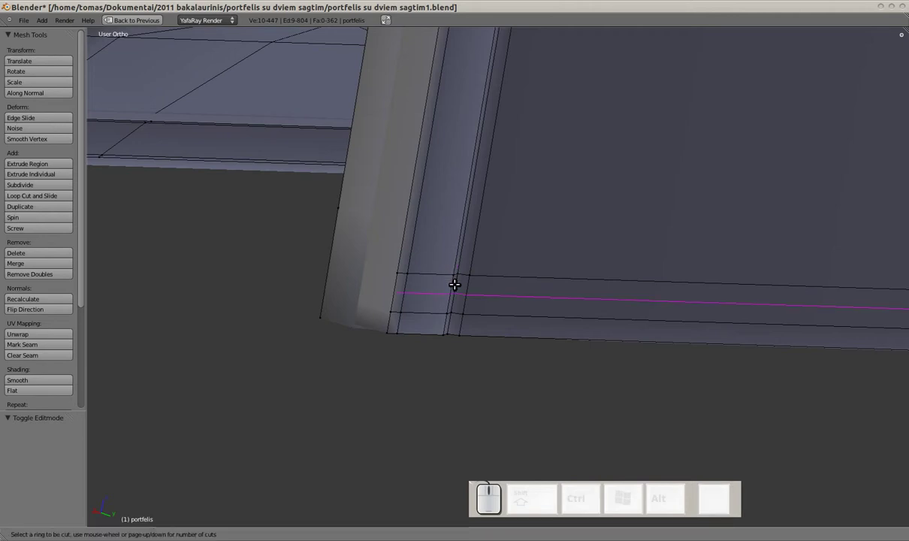
drag(456, 284, 458, 273)
drag(459, 272, 468, 285)
drag(399, 283, 468, 285)
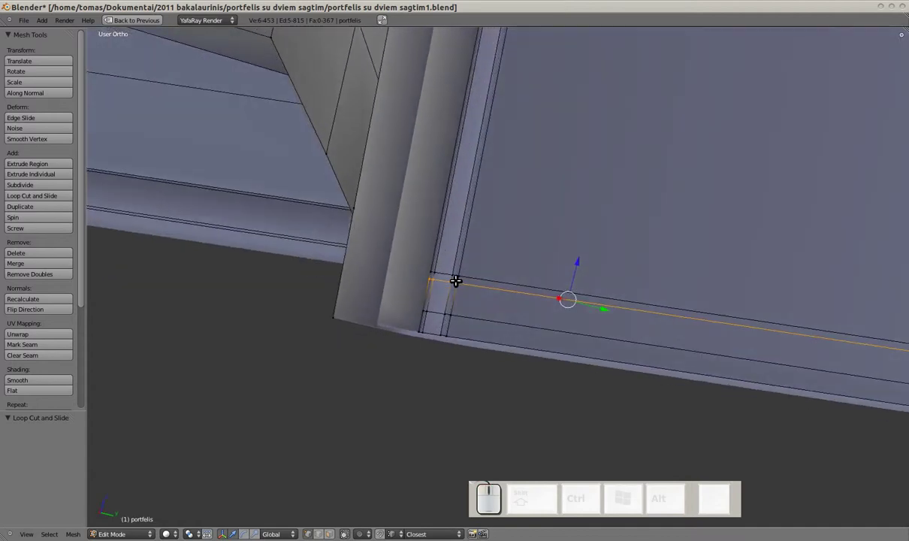
key(ctrl+e)
click(570, 277)
drag(568, 279, 475, 285)
Add a second loop cut on the rim and nudge it slightly along Y toward the edge
key(ctrl+r)
click(462, 279)
drag(462, 279, 577, 296)
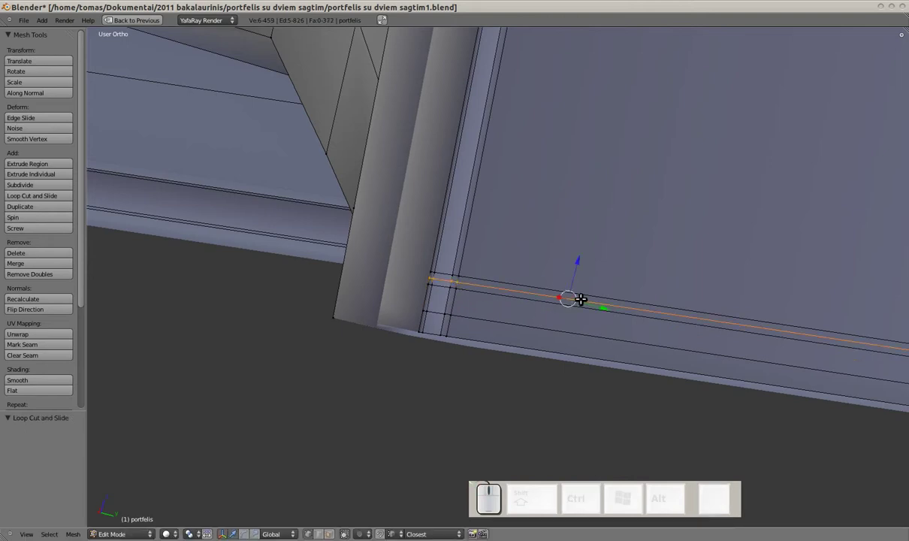
key(g)
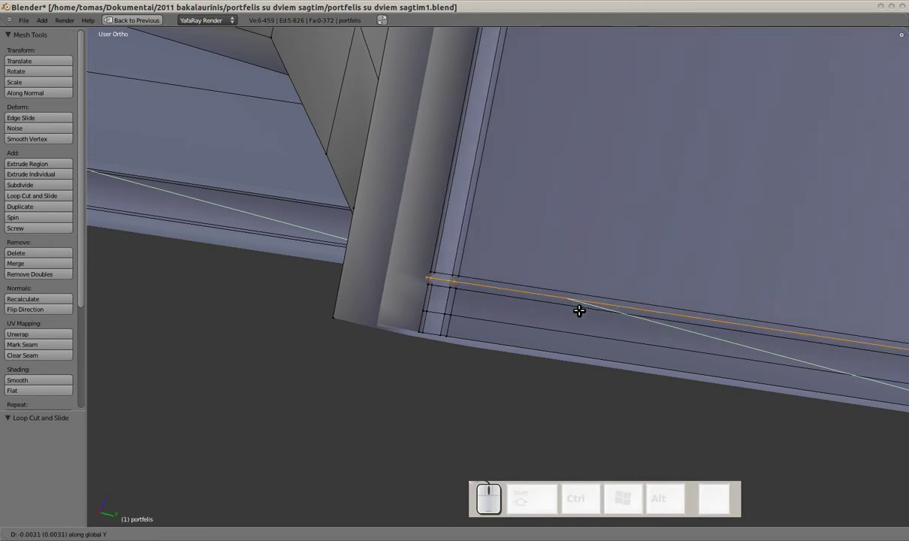
drag(581, 308, 527, 295)
Toggle out of Edit Mode and orbit the smoothed briefcase to check the sharper bottom rim
key(Tab)
scroll(down, 3)
drag(548, 274, 490, 240)
scroll(down, 3)
drag(552, 306, 552, 266)
scroll(up, 3)
key(Tab)
scroll(up, 3)
middle_click(454, 256)
scroll(down, 3)
key(Tab)
scroll(down, 3)
middle_click(657, 300)
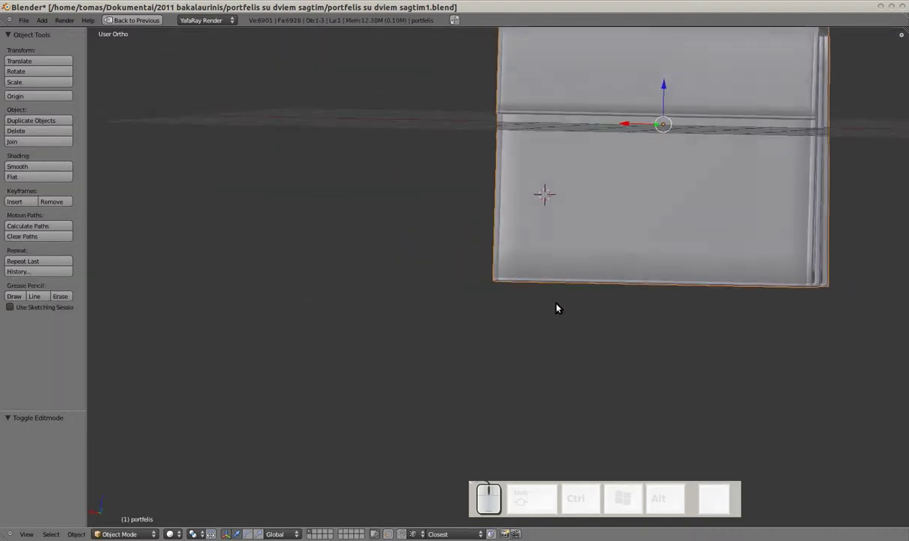
scroll(up, 3)
drag(567, 290, 573, 290)
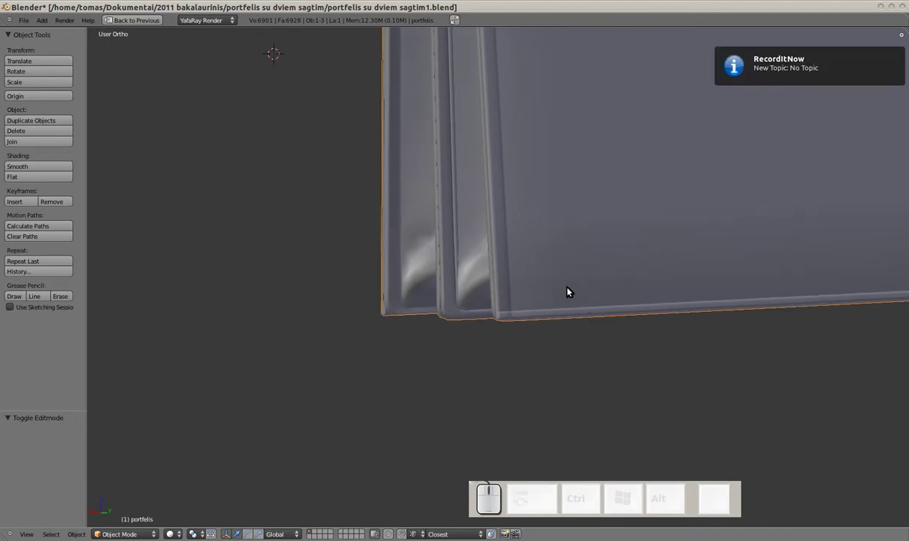
scroll(down, 3)
Frame the panel rim, re-enter mesh editing and select the edge loop along the rim
scroll(down, 3)
drag(548, 263, 504, 362)
scroll(up, 3)
middle_click(557, 263)
scroll(up, 3)
click(558, 233)
scroll(up, 3)
key(shift+Tab)
drag(523, 229, 505, 278)
scroll(up, 3)
key(a)
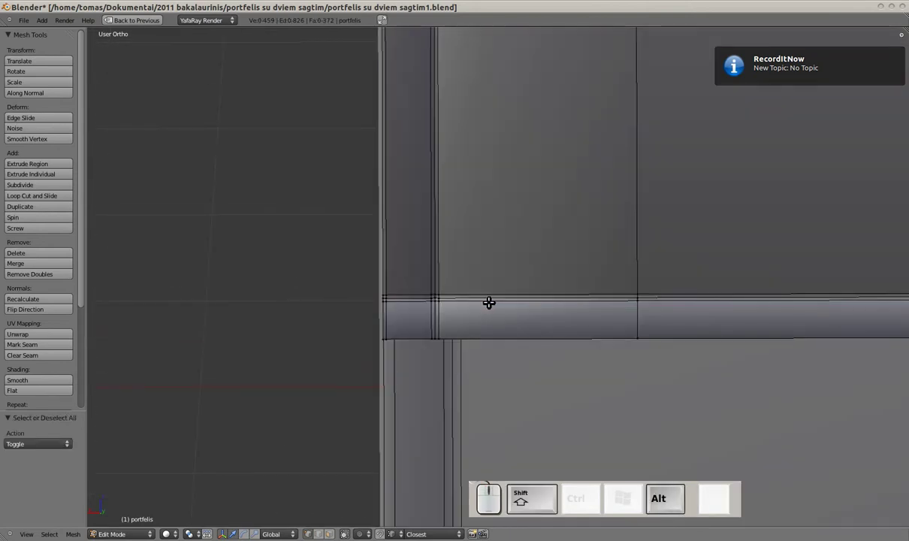
right_click(493, 288)
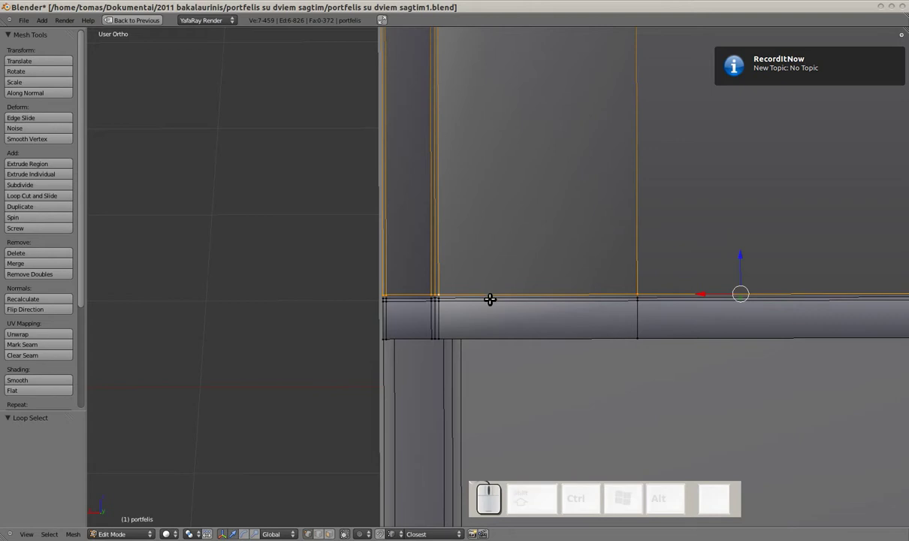
scroll(down, 3)
scroll(down, 3)
scroll(up, 3)
scroll(up, 3)
Edge-slide successive rim edge loops downward so they bunch tightly at the panel's edge
key(ctrl+r)
key(ctrl+Escape)
right_click(494, 284)
key(ctrl+shift+alt+e)
click(494, 284)
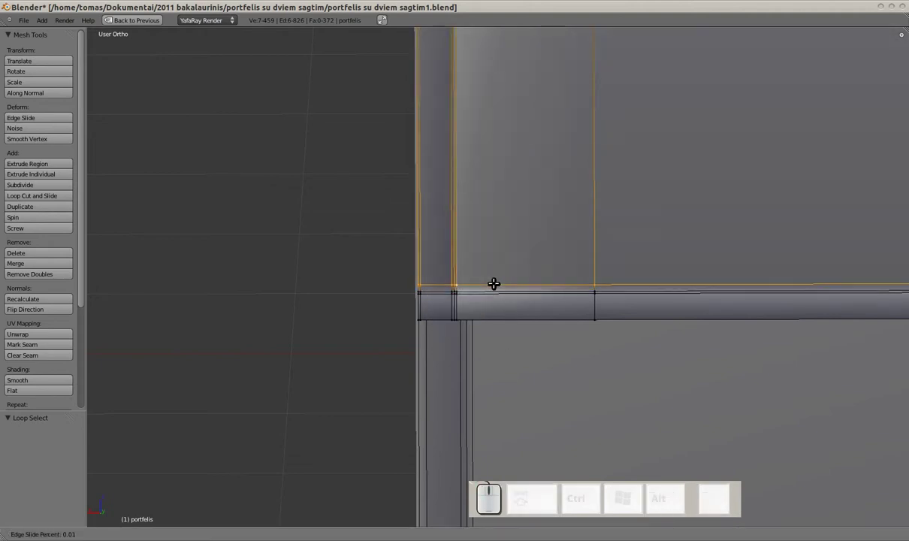
drag(497, 278, 495, 288)
key(a)
right_click(493, 290)
key(ctrl+shift+alt+e)
click(492, 290)
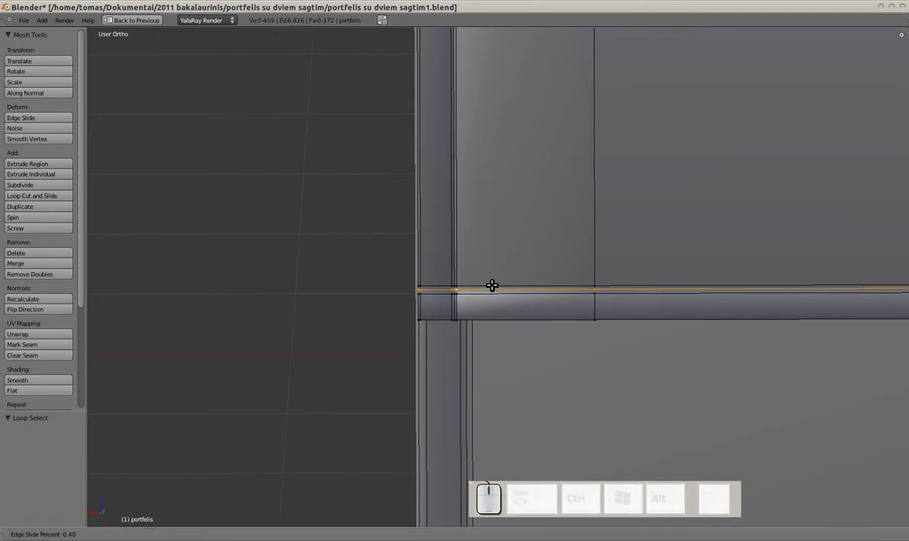
drag(495, 278, 492, 294)
key(a)
right_click(493, 293)
key(e)
click(493, 293)
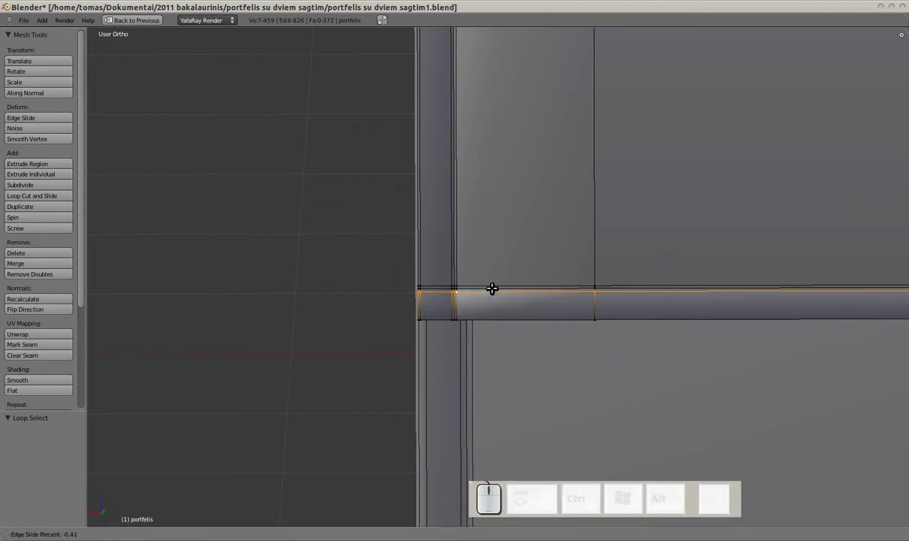
drag(495, 280, 499, 297)
Preview the smoothed rim in Object Mode, orbit to the lower edge, and return to editing
key(Tab)
scroll(down, 3)
drag(502, 285, 478, 265)
scroll(down, 3)
drag(507, 349, 485, 271)
middle_click(489, 242)
scroll(up, 3)
drag(444, 341, 475, 350)
scroll(up, 3)
scroll(up, 3)
drag(414, 346, 489, 341)
scroll(up, 3)
key(Tab)
Slide the edge loops near the panel's lower edge into a tight crease the same way
key(a)
right_click(445, 388)
key(ctrl+e)
click(444, 389)
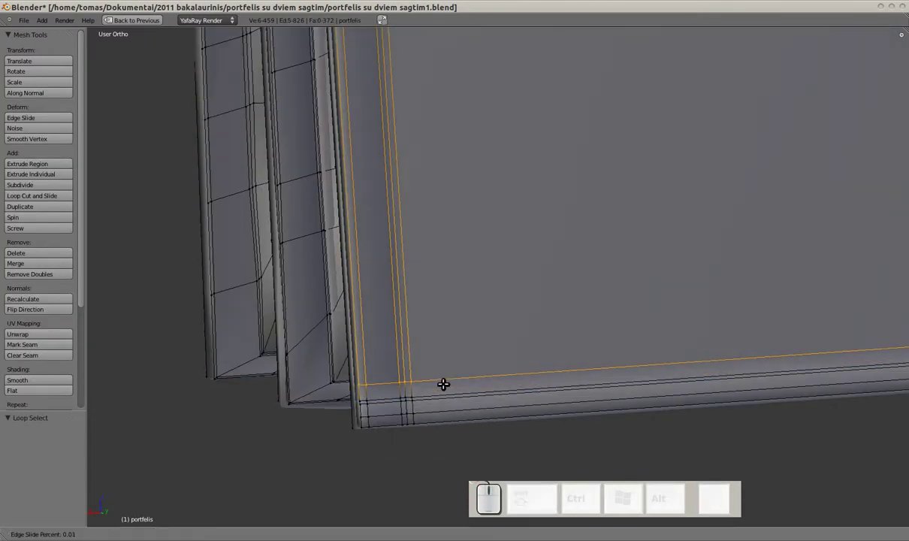
click(444, 382)
key(a)
right_click(446, 389)
key(ctrl+shift+alt+e)
click(446, 389)
drag(446, 378, 446, 393)
key(a)
right_click(445, 396)
key(e)
drag(446, 395, 446, 384)
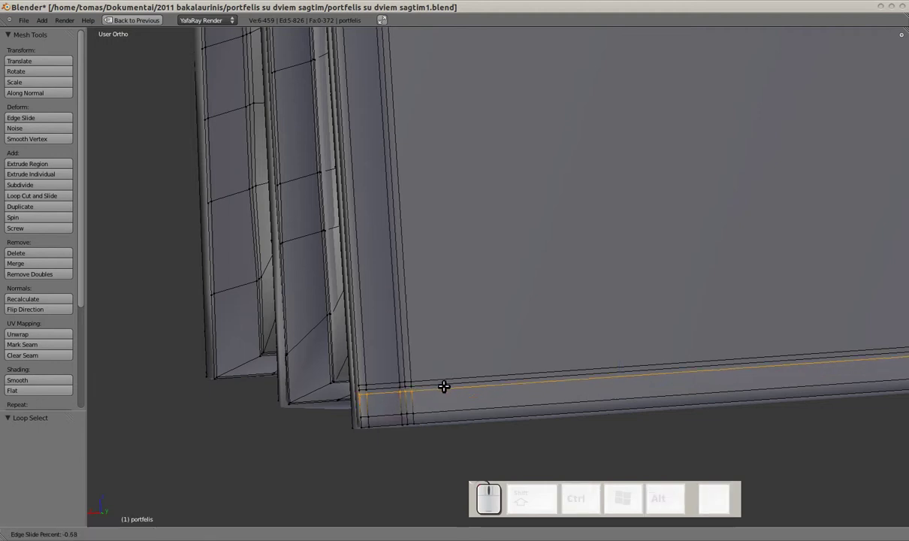
click(445, 383)
key(a)
Quickly preview, then reposition one more loop along the lower rim
scroll(down, 3)
key(Tab)
drag(420, 354, 578, 302)
key(Tab)
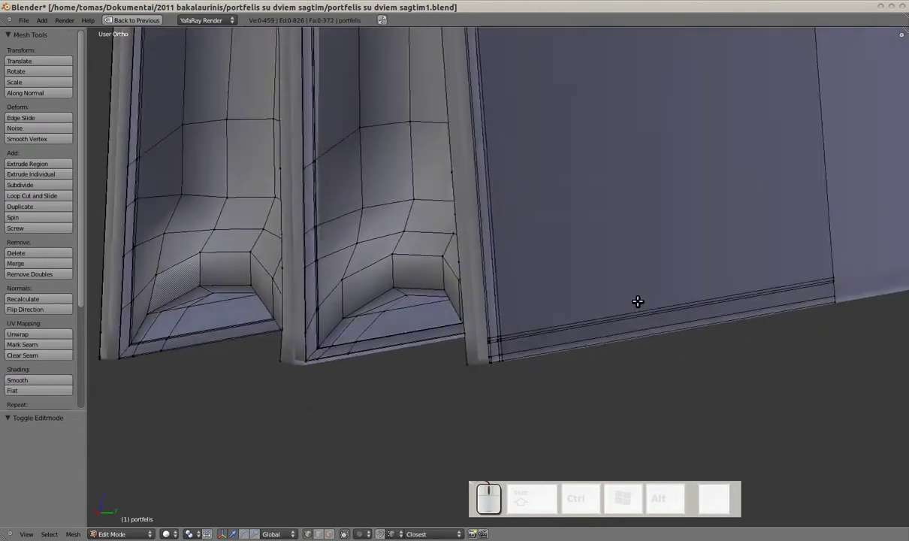
scroll(up, 3)
drag(511, 348, 507, 301)
scroll(up, 3)
key(a)
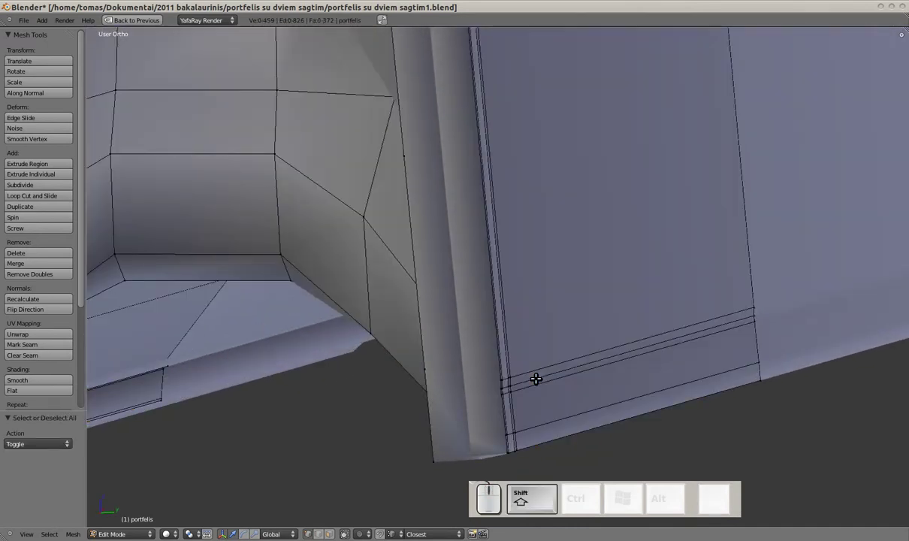
drag(538, 376, 559, 376)
click(575, 373)
Inspect the smoothed case with its crisp rim in Object Mode, then reopen mesh editing at the gusset bottoms
key(Tab)
scroll(down, 3)
drag(523, 330, 603, 243)
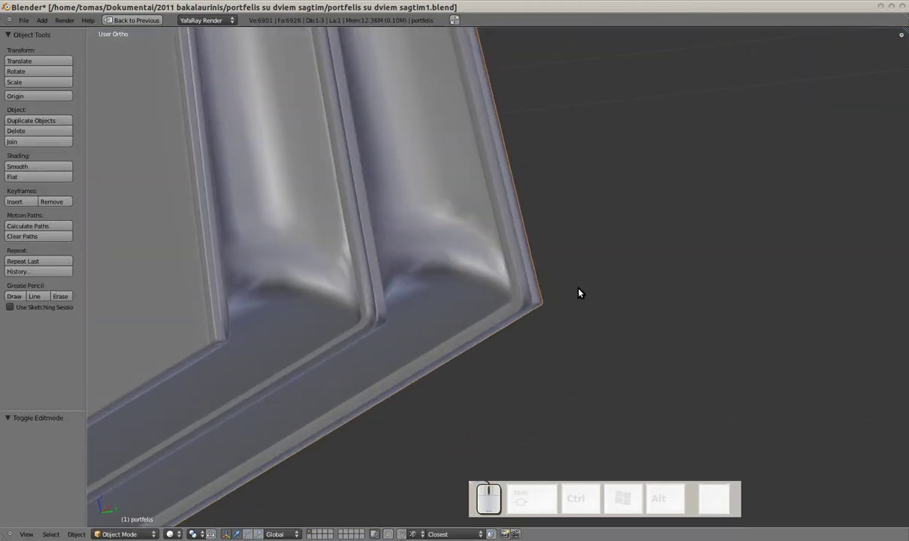
drag(448, 266, 521, 228)
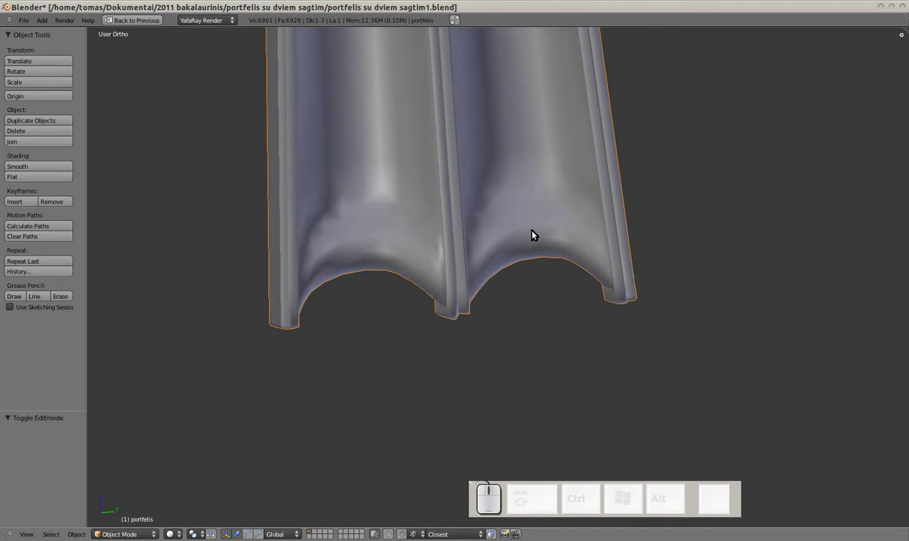
scroll(up, 3)
key(Tab)
Select the bottom strip of faces inside the gusset using circle select
drag(480, 279, 527, 243)
key(a)
scroll(up, 3)
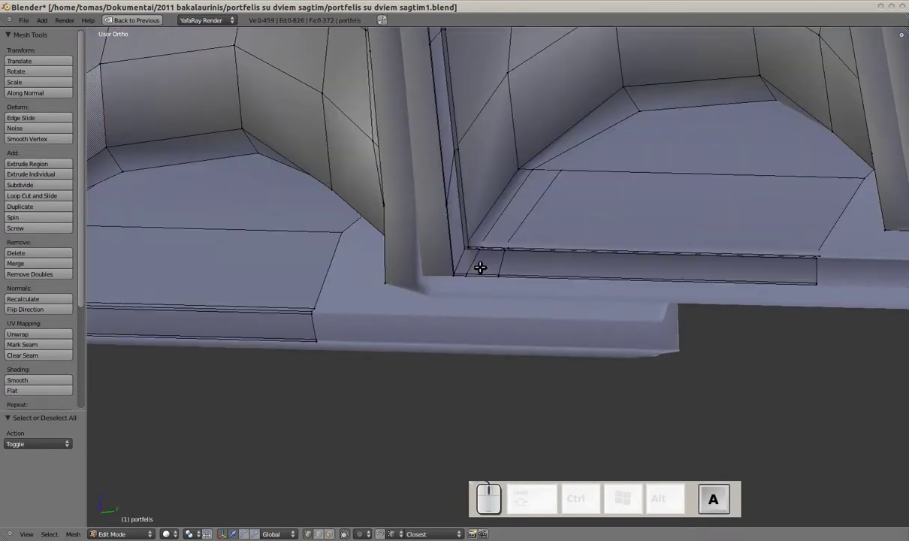
key(c)
scroll(down, 3)
click(462, 265)
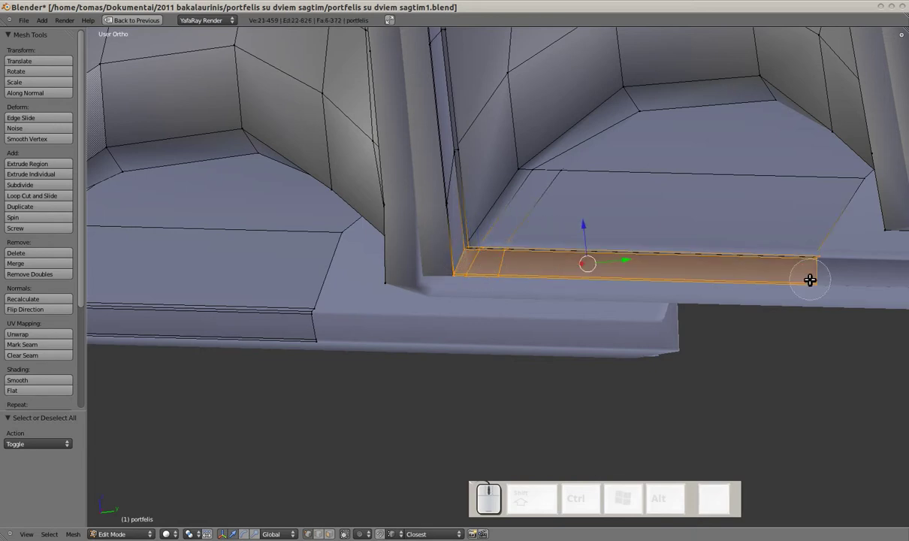
drag(789, 278, 728, 211)
click(694, 198)
middle_click(694, 198)
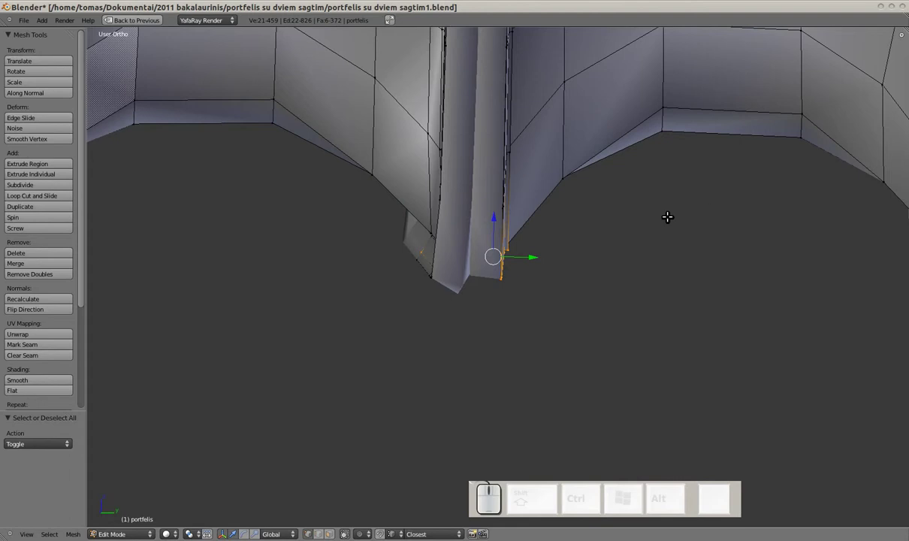
Try moving the gusset bottom faces along Z, then undo the misplaced move
drag(531, 226, 531, 243)
key(z)
middle_click(522, 244)
key(z)
drag(314, 277, 481, 247)
drag(495, 251, 482, 247)
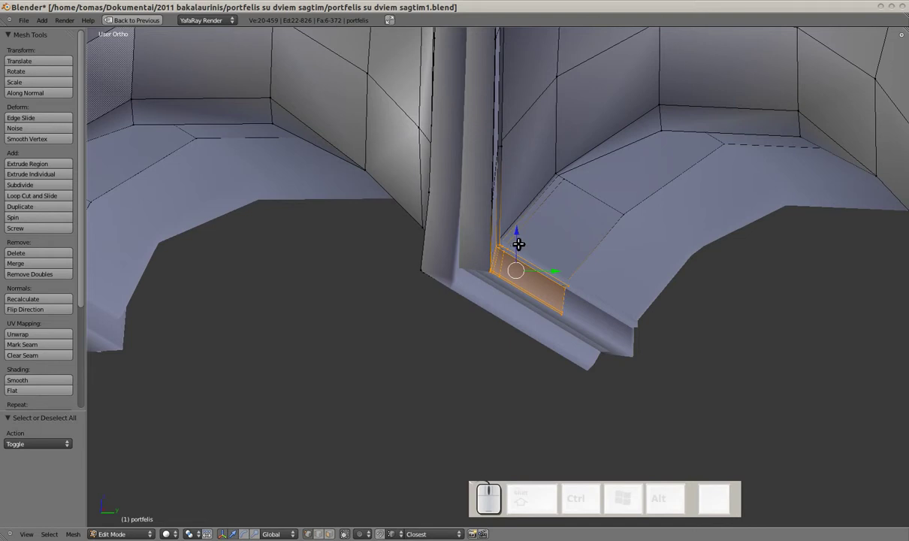
drag(519, 240, 507, 237)
drag(507, 237, 479, 238)
key(z)
key(ctrl+z)
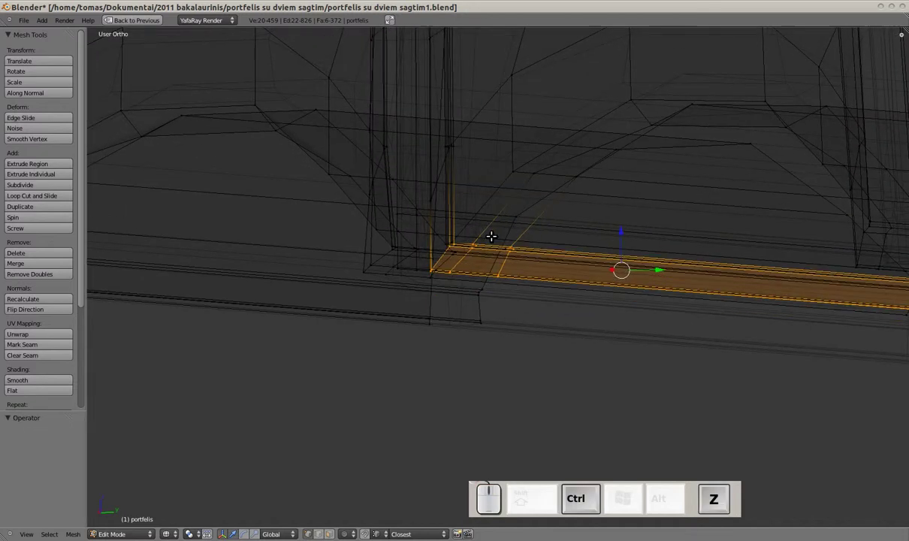
Reselect the gusset bottom faces and lower them along Z so the bottom dips down
drag(493, 236, 524, 246)
key(c)
drag(515, 245, 506, 226)
right_click(509, 238)
key(z)
drag(503, 223, 493, 219)
drag(507, 231, 493, 219)
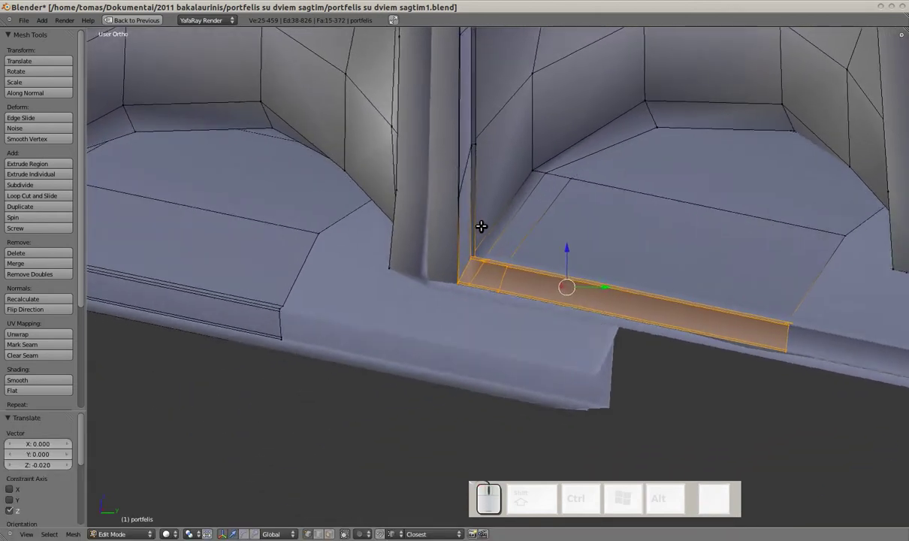
key(Tab)
key(Tab)
Inspect the gusset bottom in wireframe and solid shading from several angles
drag(457, 246, 461, 269)
scroll(up, 3)
scroll(up, 3)
key(z)
drag(454, 275, 558, 317)
key(z)
key(a)
drag(554, 322, 569, 315)
scroll(down, 3)
scroll(up, 3)
key(z)
drag(577, 305, 602, 284)
scroll(down, 3)
key(shift+z)
Adjust a vertex at the gusset corner and return to Object Mode to view the smoothed bottom
middle_click(589, 274)
scroll(down, 3)
scroll(up, 3)
key(x)
click(596, 258)
middle_click(578, 271)
middle_click(578, 271)
key(Tab)
drag(580, 277, 601, 276)
key(z)
drag(601, 276, 589, 271)
scroll(down, 3)
key(z)
drag(626, 245, 606, 252)
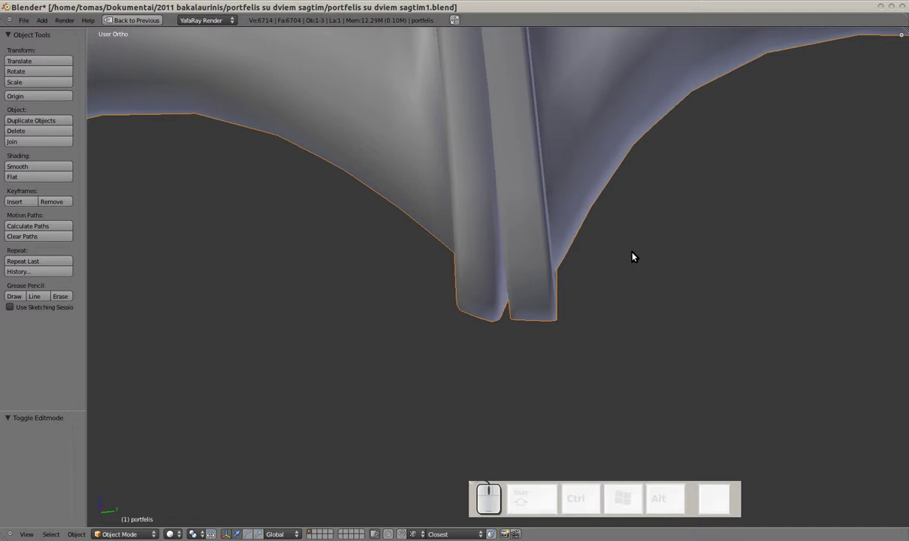
Enter Edit Mode and orbit from the gusset bottom toward the inner panel rim
key(z)
click(577, 263)
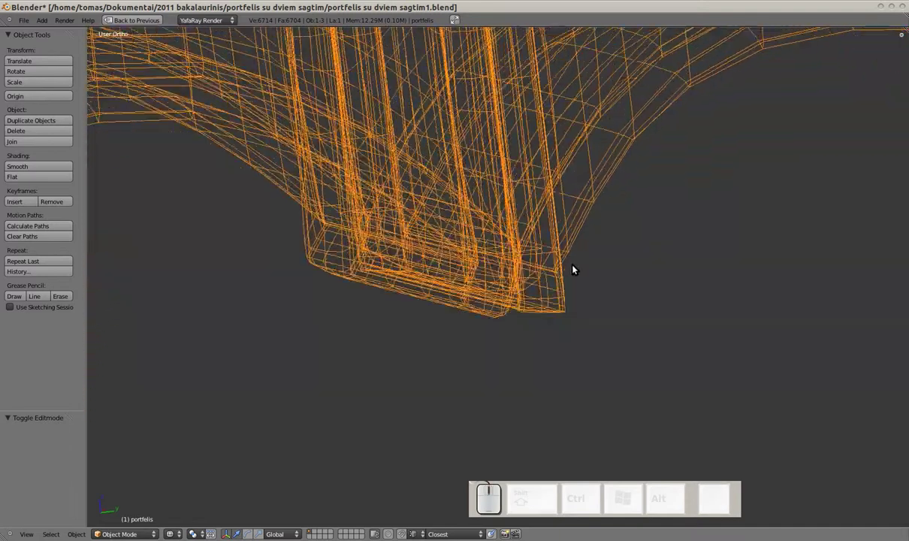
click(574, 266)
key(z)
drag(567, 268, 370, 262)
key(Tab)
scroll(up, 3)
drag(342, 265, 461, 270)
scroll(down, 3)
middle_click(542, 255)
drag(699, 284, 615, 277)
drag(648, 279, 569, 283)
Select the edge loop along the inner bottom rim and adjust its position
key(c)
drag(411, 274, 652, 276)
drag(648, 282, 664, 259)
key(z)
key(c)
drag(665, 262, 471, 266)
drag(665, 263, 471, 267)
key(z)
drag(460, 267, 336, 294)
scroll(up, 3)
right_click(201, 302)
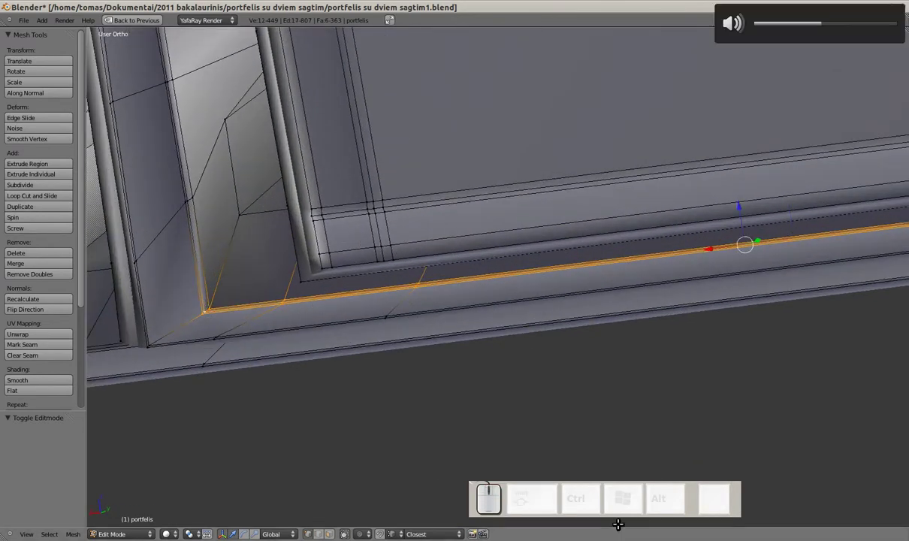
drag(384, 244, 331, 246)
drag(735, 223, 696, 223)
drag(733, 212, 557, 212)
Leave Edit Mode and orbit the panel to check the smoothed rim
key(Tab)
scroll(down, 3)
middle_click(570, 210)
scroll(down, 3)
drag(527, 206, 566, 208)
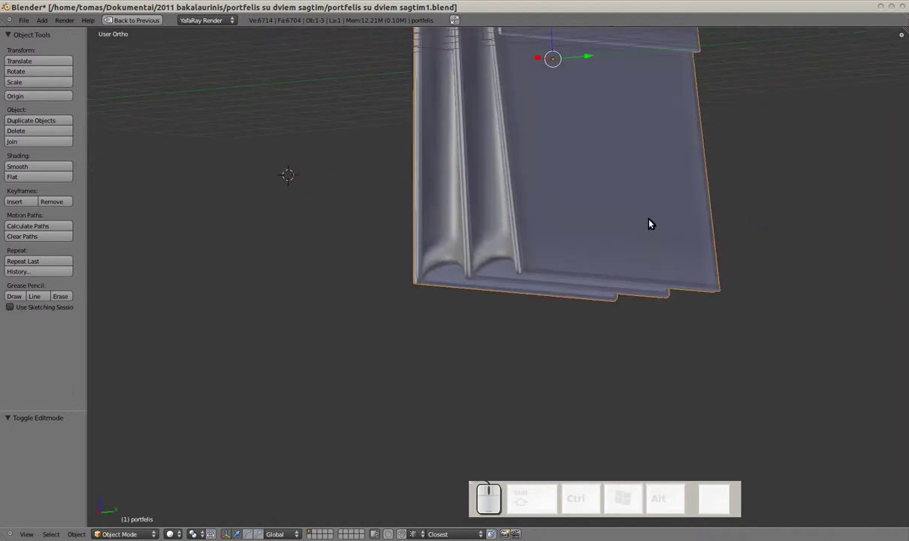
drag(597, 245, 558, 243)
drag(474, 287, 433, 286)
scroll(up, 3)
Select the bottom rim edge loop and preview the rounded rim corner
key(Tab)
scroll(up, 3)
drag(399, 277, 508, 281)
click(505, 281)
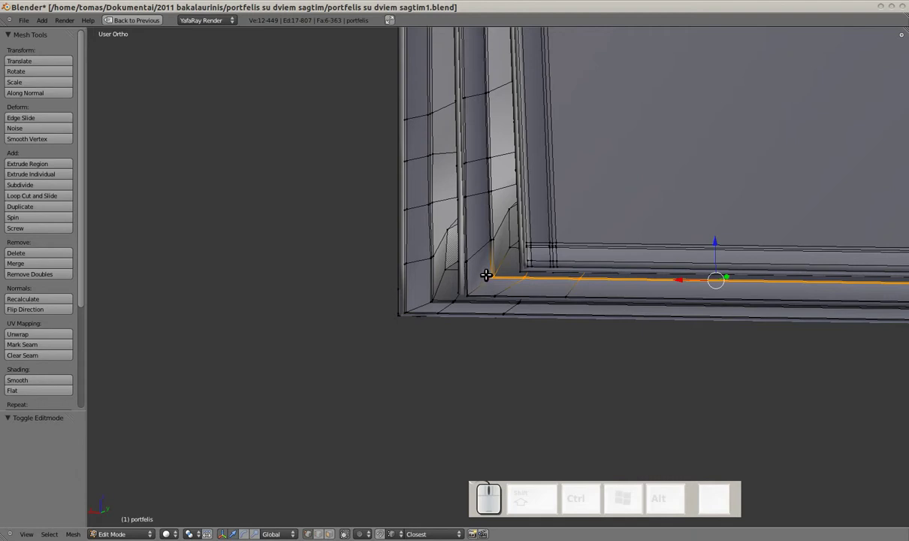
scroll(up, 3)
scroll(up, 3)
drag(483, 276, 519, 290)
key(shift+Tab)
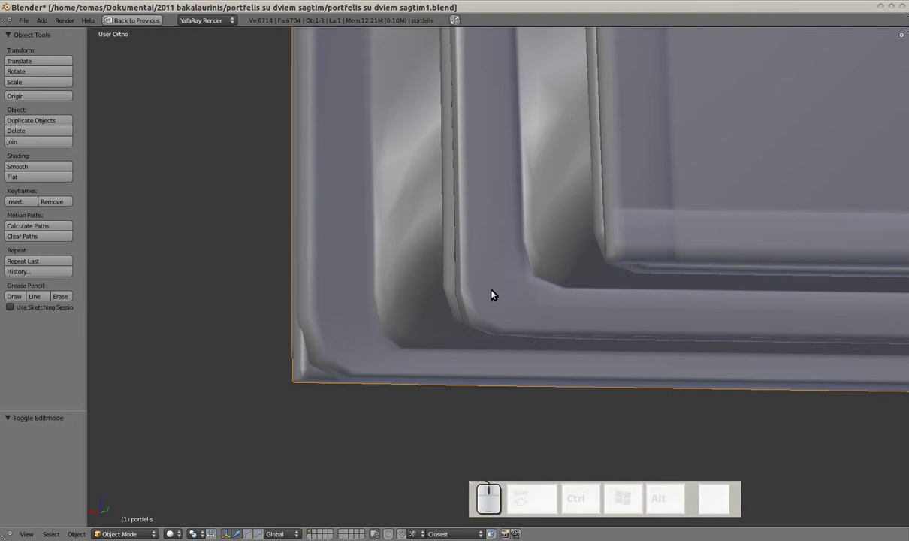
drag(496, 266, 677, 271)
drag(592, 274, 637, 287)
Return to Edit Mode with the gusset bottoms brought into view
key(Tab)
drag(525, 271, 481, 258)
scroll(up, 3)
middle_click(458, 247)
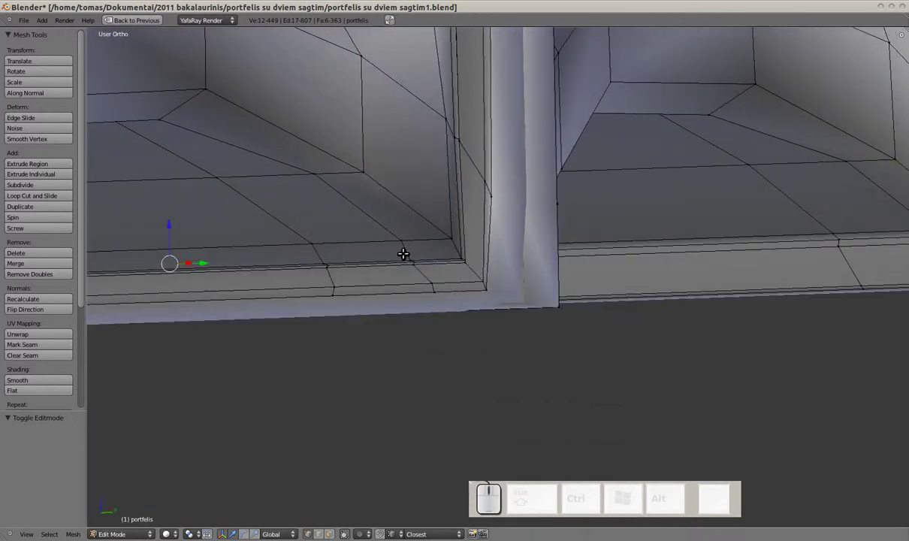
Inspect the gusset folds from underneath, toggling between Edit and Object Mode
key(Tab)
scroll(down, 3)
middle_click(484, 269)
key(Tab)
scroll(up, 3)
scroll(up, 3)
drag(453, 164, 450, 238)
drag(457, 249, 483, 215)
drag(483, 216, 479, 244)
key(Tab)
scroll(down, 3)
drag(485, 254, 471, 288)
key(Tab)
scroll(down, 3)
drag(493, 252, 496, 217)
key(Tab)
drag(468, 260, 498, 283)
Frame the gusset bottom closely in Edit Mode and clear the mesh selection
key(Tab)
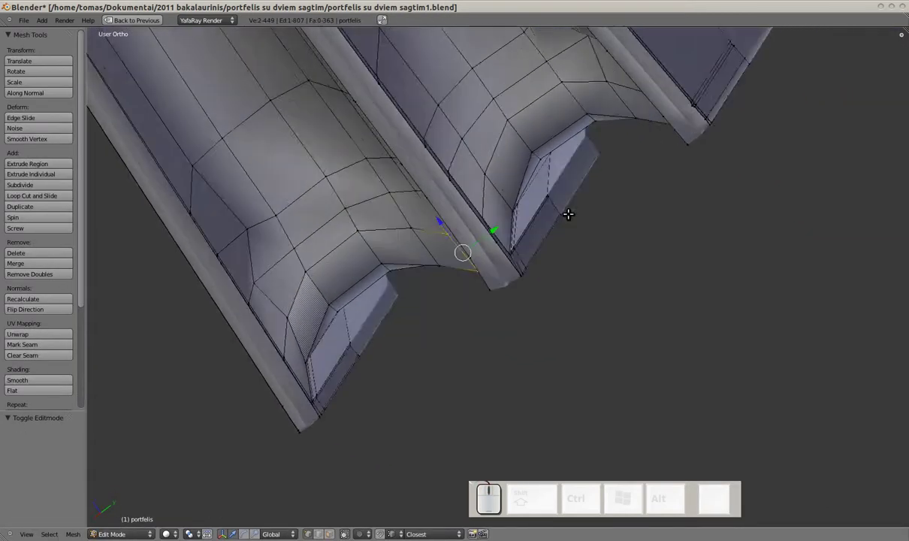
drag(565, 198, 580, 213)
scroll(up, 3)
key(shift+Tab)
scroll(down, 3)
middle_click(495, 269)
key(Tab)
scroll(up, 3)
drag(571, 254, 569, 287)
scroll(up, 3)
middle_click(553, 278)
scroll(down, 3)
key(a)
click(597, 281)
scroll(up, 3)
key(z)
drag(591, 285, 537, 285)
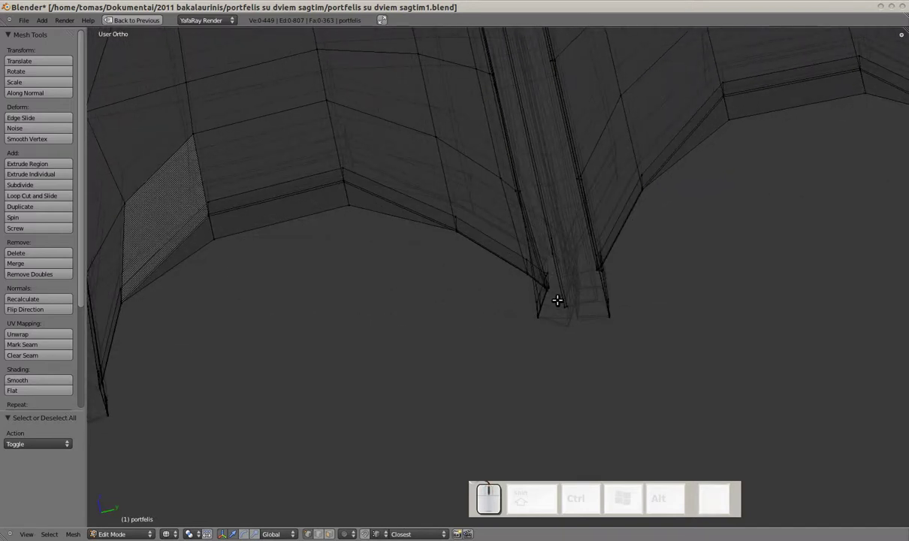
Select the outer gusset's bottom edges and raise the strip along Z into an arch
click(559, 298)
key(a)
key(c)
scroll(up, 3)
click(555, 285)
drag(555, 286, 530, 263)
drag(513, 269, 530, 263)
key(z)
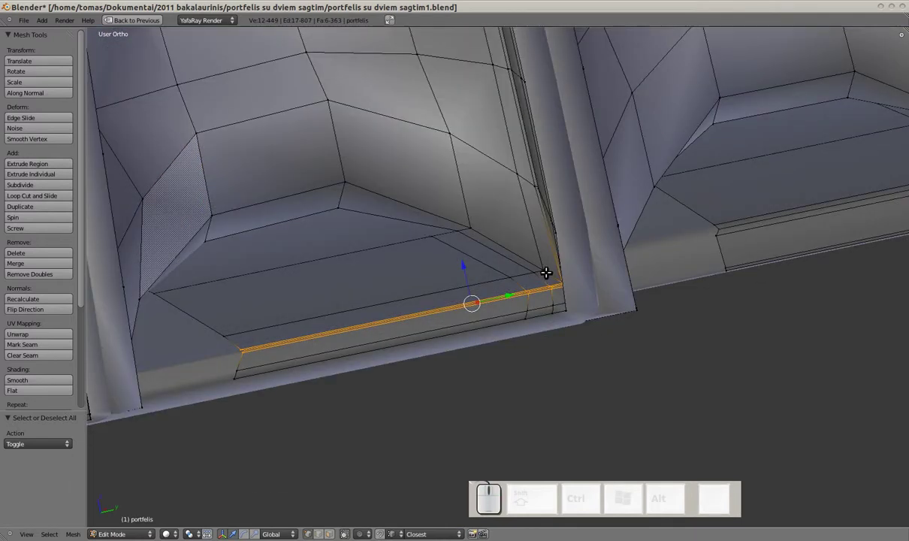
key(c)
drag(540, 270, 458, 281)
drag(465, 273, 454, 271)
drag(484, 262, 454, 272)
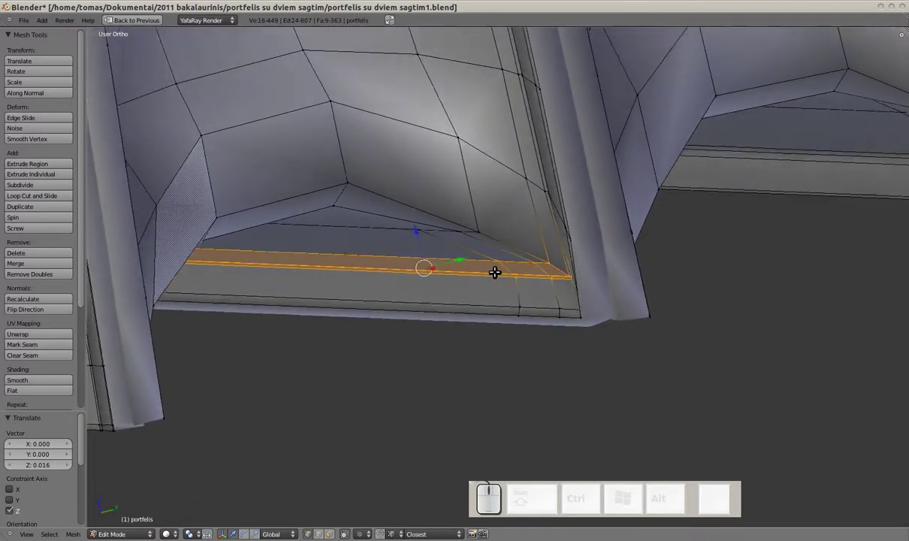
drag(491, 271, 478, 271)
Nudge the gusset's bottom edge along Y to even out the arch
key(a)
key(c)
drag(527, 258, 468, 241)
drag(300, 290, 469, 241)
drag(467, 243, 463, 255)
drag(480, 248, 464, 255)
drag(580, 227, 567, 219)
drag(554, 229, 566, 218)
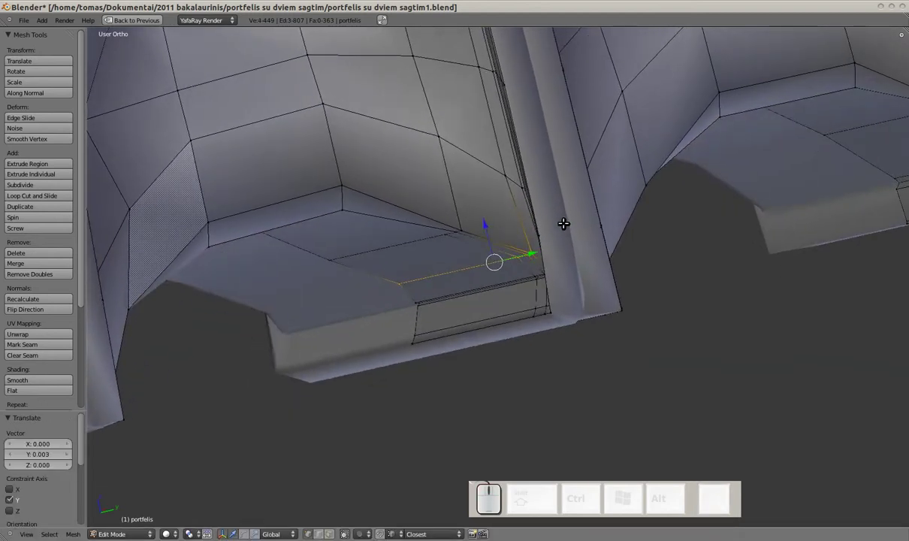
Preview the smoothed gusset bottoms in Object Mode, then return to editing with nothing selected
key(Tab)
scroll(down, 3)
drag(516, 243, 518, 225)
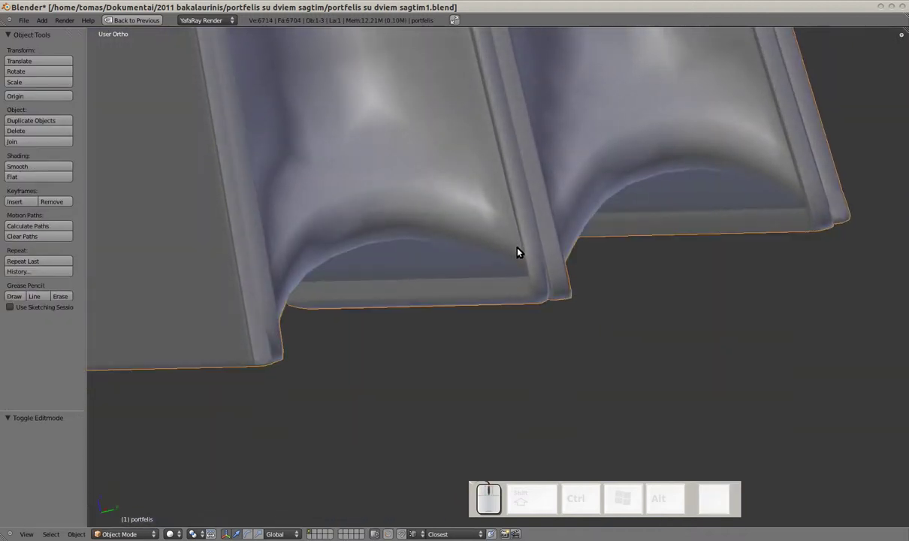
key(Tab)
scroll(down, 3)
scroll(down, 3)
drag(523, 260, 512, 234)
middle_click(512, 234)
key(a)
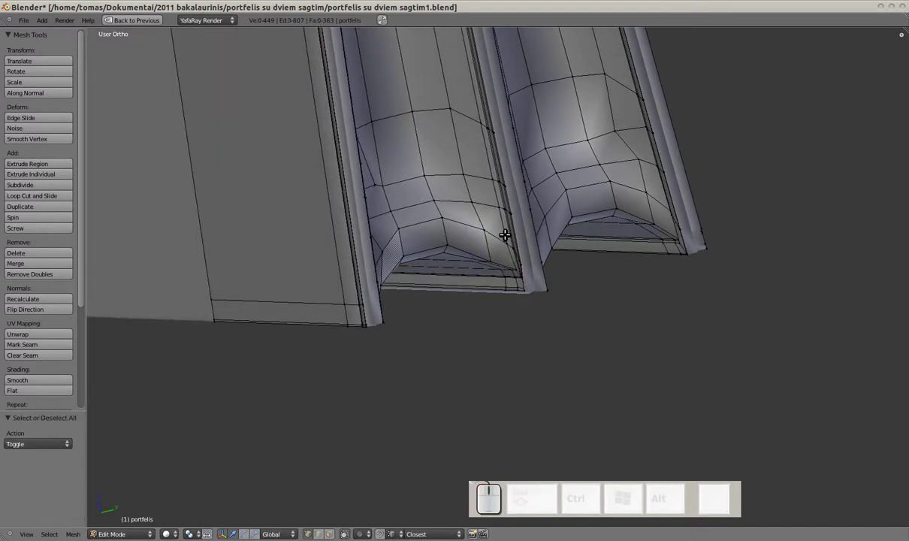
Nudge the inner gusset's bottom edge loop slightly along Y and preview the result
key(ctrl+z)
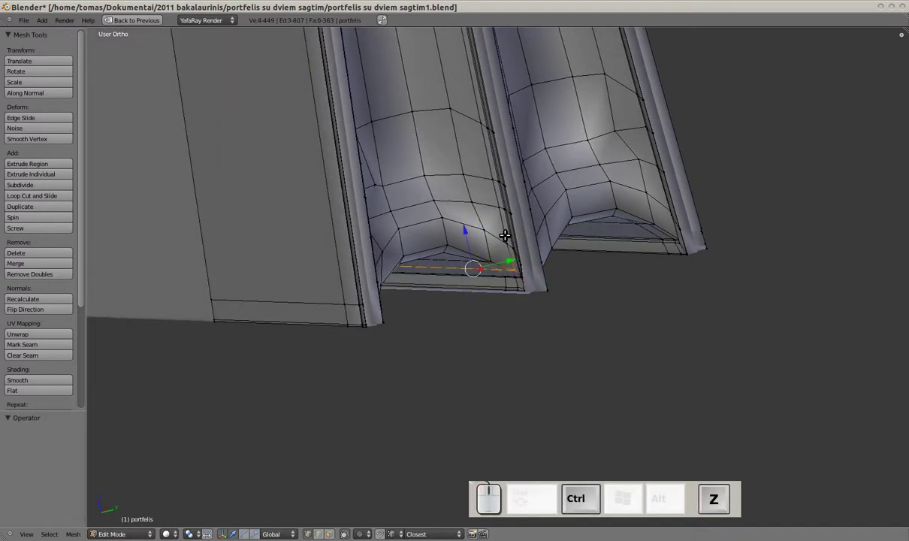
key(z)
right_click(507, 233)
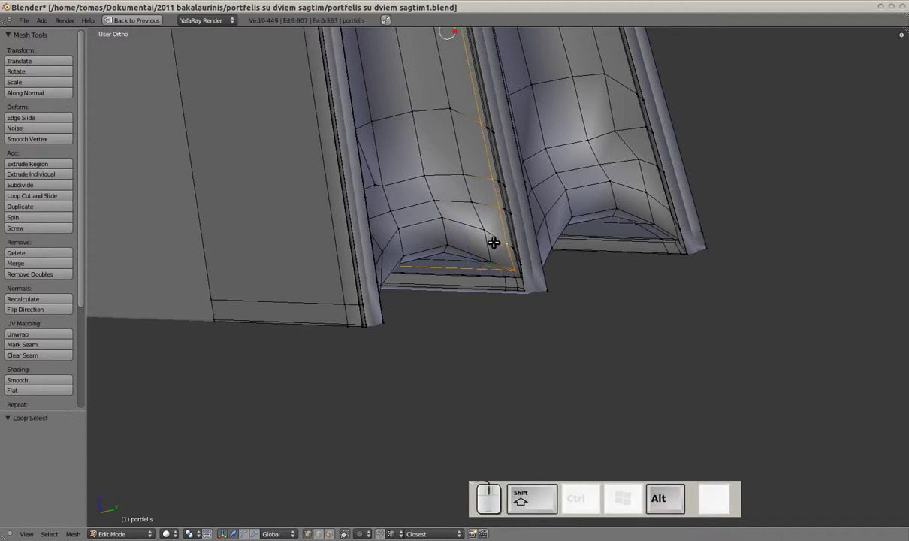
key(g)
key(y)
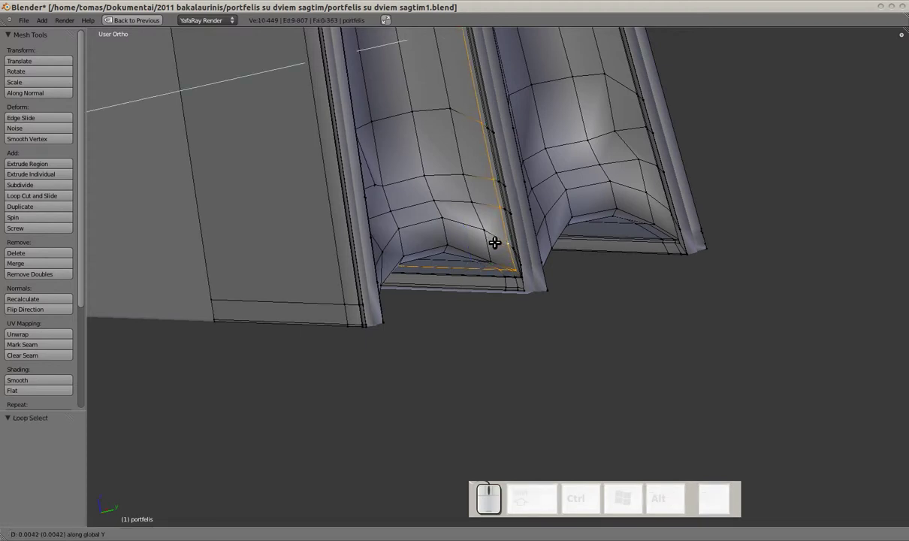
drag(498, 238, 561, 275)
key(Tab)
drag(562, 277, 543, 315)
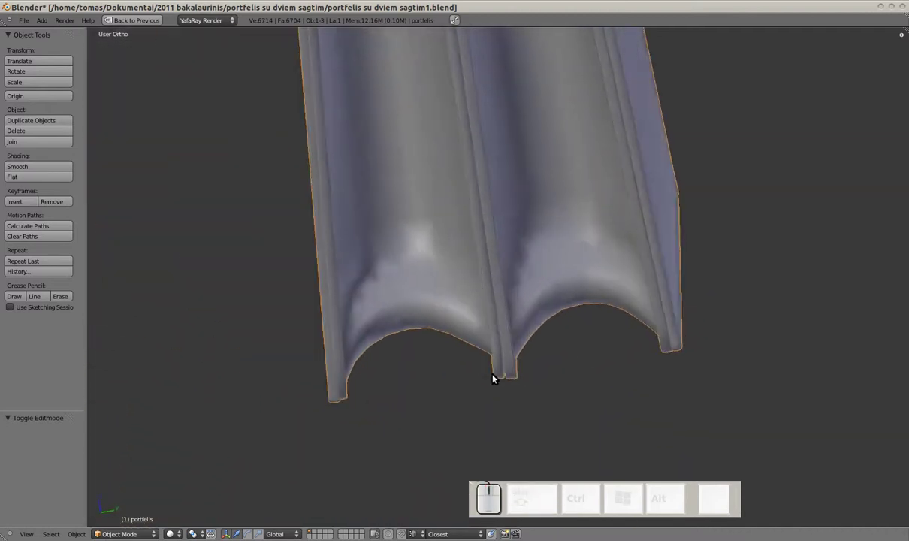
Bring the front panel's rim into view in Edit Mode and clear the selection
scroll(down, 3)
drag(462, 273, 463, 289)
drag(503, 260, 454, 268)
drag(532, 302, 536, 264)
key(shift+Tab)
scroll(down, 3)
drag(505, 275, 477, 223)
middle_click(538, 177)
drag(498, 277, 471, 308)
scroll(up, 3)
drag(452, 238, 522, 257)
key(Tab)
scroll(up, 3)
middle_click(296, 199)
key(shift+a)
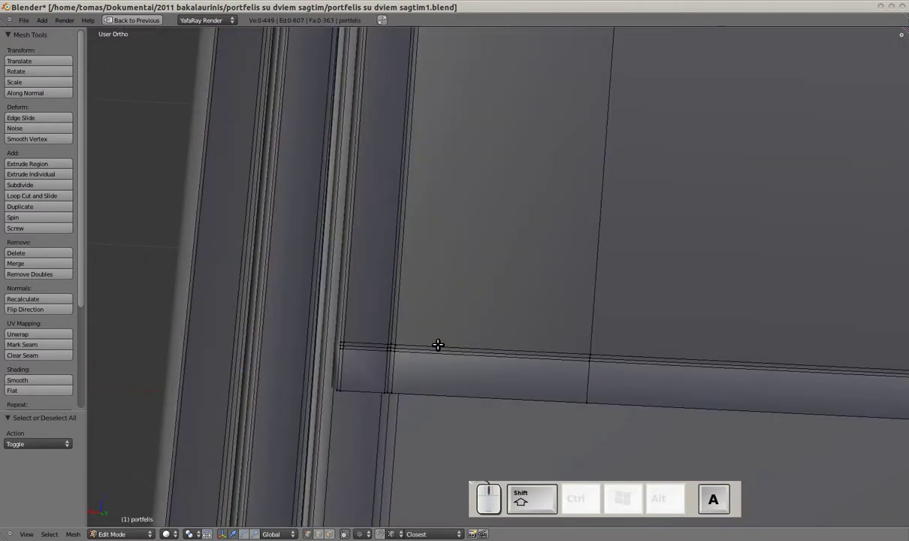
Edge-slide the loop along the panel rim toward the rim edge
right_click(439, 342)
scroll(up, 3)
drag(400, 369, 442, 344)
right_click(441, 344)
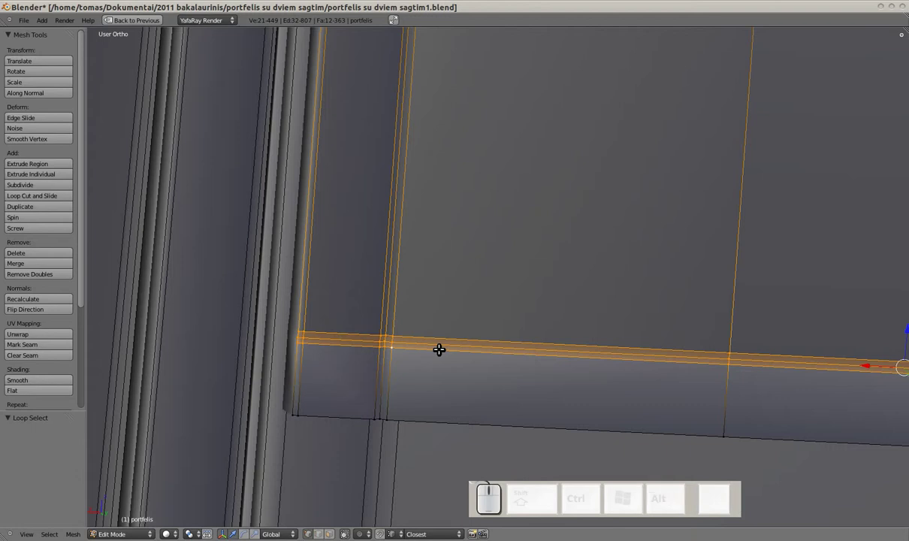
key(a)
right_click(441, 335)
key(ctrl+e)
drag(442, 336, 445, 319)
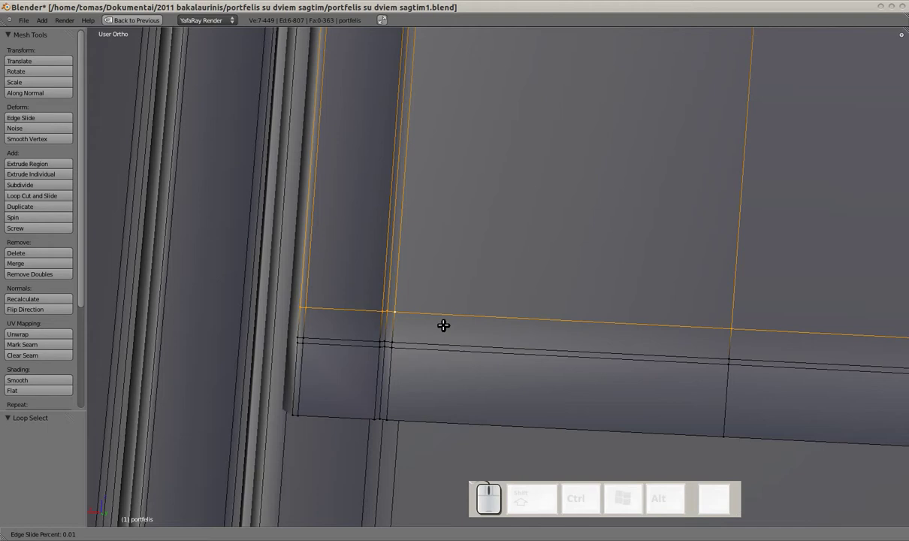
drag(444, 328, 436, 340)
Edge-slide the next rim loop part way toward the edge and confirm it
key(a)
right_click(436, 340)
key(ctrl+shift+alt+e)
click(437, 340)
drag(437, 328, 433, 345)
key(a)
click(437, 349)
key(a)
right_click(433, 345)
key(ctrl+shift+alt+e)
click(433, 345)
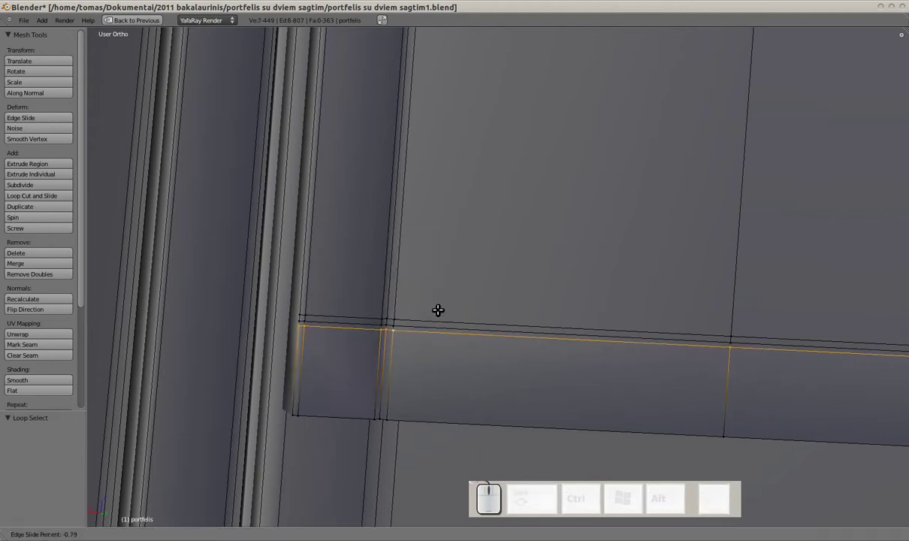
drag(440, 305, 433, 324)
Move the thin loop on the lower band tight against its neighbour along Y and preview the crisp rim
key(a)
right_click(433, 324)
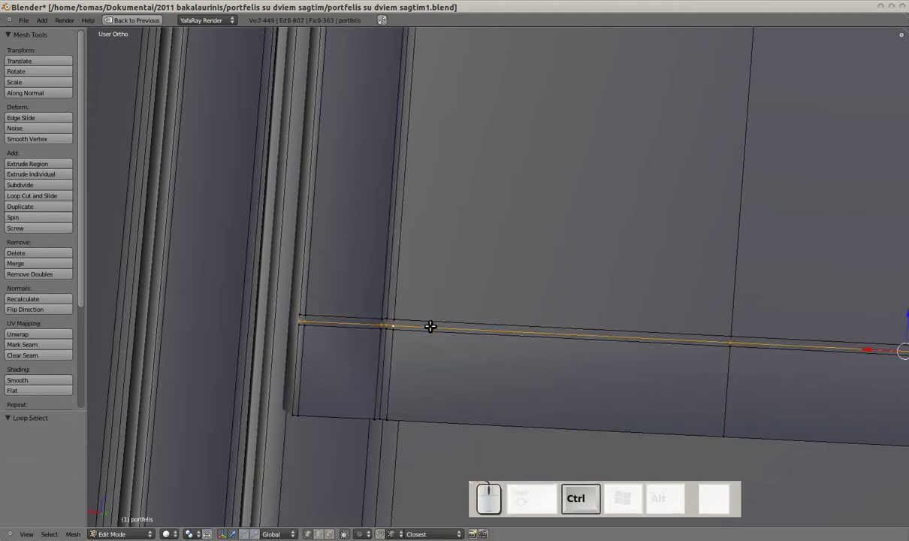
key(ctrl+e)
click(432, 321)
drag(433, 315, 448, 325)
key(g)
key(y)
click(756, 315)
key(Tab)
scroll(down, 3)
Orbit around to the briefcase side and zoom in on the flap's lower corner
drag(665, 346, 597, 371)
drag(601, 227, 481, 210)
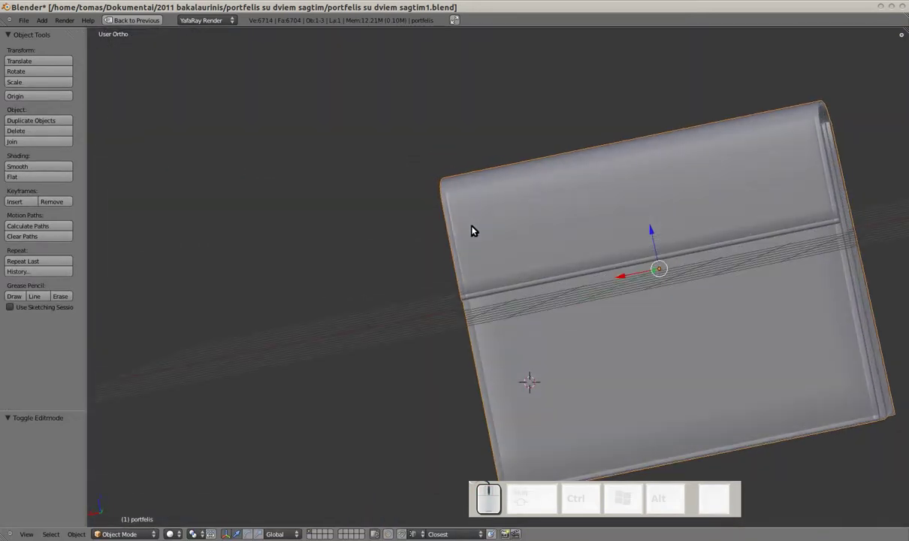
drag(571, 268, 624, 341)
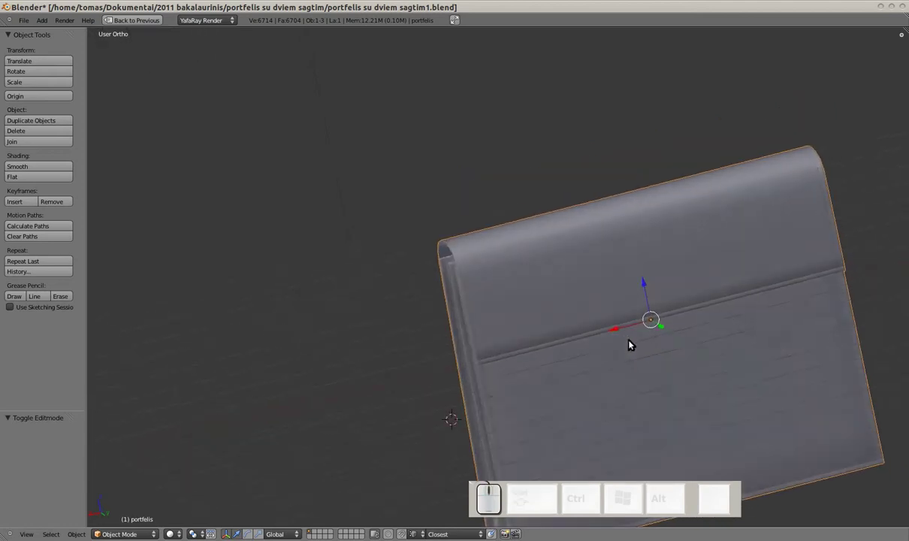
scroll(up, 3)
drag(586, 297, 545, 277)
drag(547, 266, 549, 256)
Adjust the flap's bottom corner edge in Edit Mode and preview the smoothed flap
key(shift+Tab)
scroll(up, 3)
drag(542, 262, 431, 300)
drag(424, 312, 535, 270)
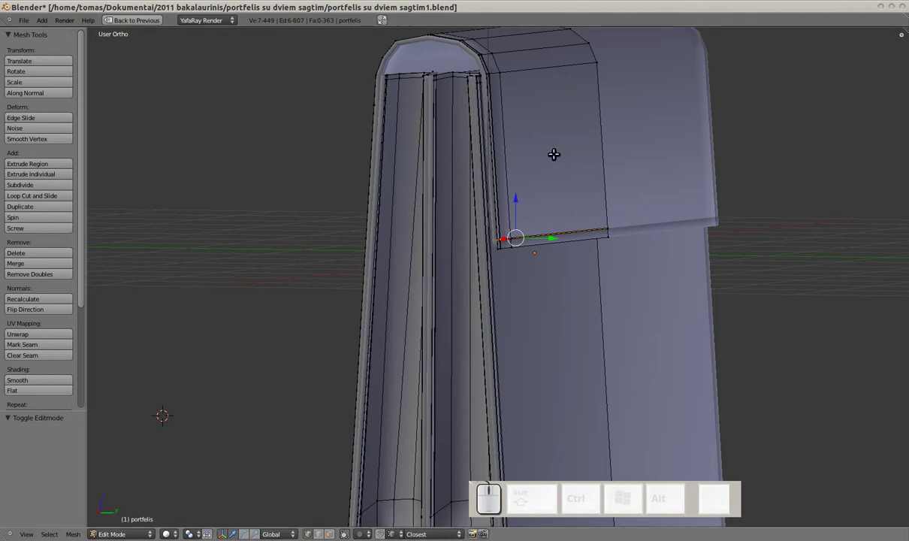
key(Tab)
drag(490, 171, 475, 269)
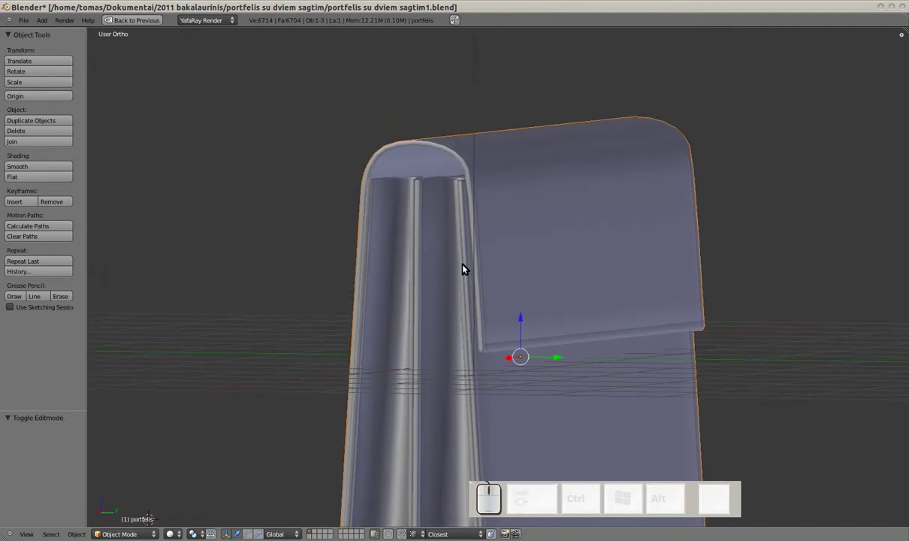
drag(24, 19, 67, 132)
Save the briefcase as a new copy named portfelis su dviem sagtim2.blend
click(73, 99)
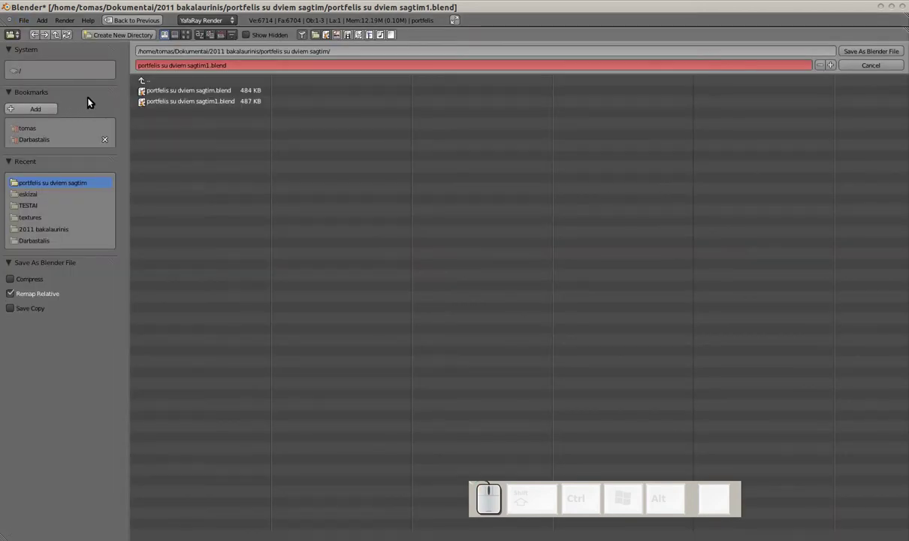
key(KP_Add)
key(Return)
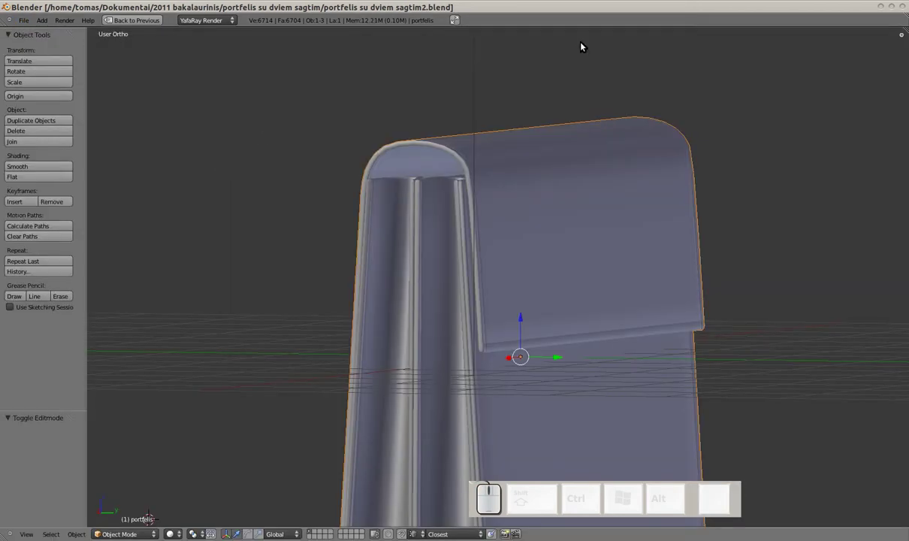